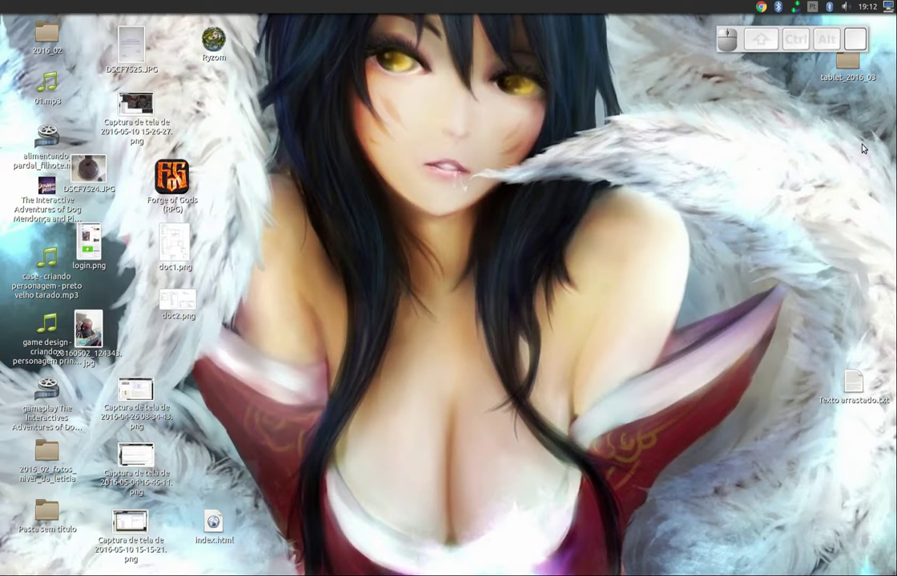
Step: Launch Godot Engine so the Project Manager lists recent projects like websocket_test
{"action": "key", "text": "Down"}
{"action": "key", "text": "Return"}
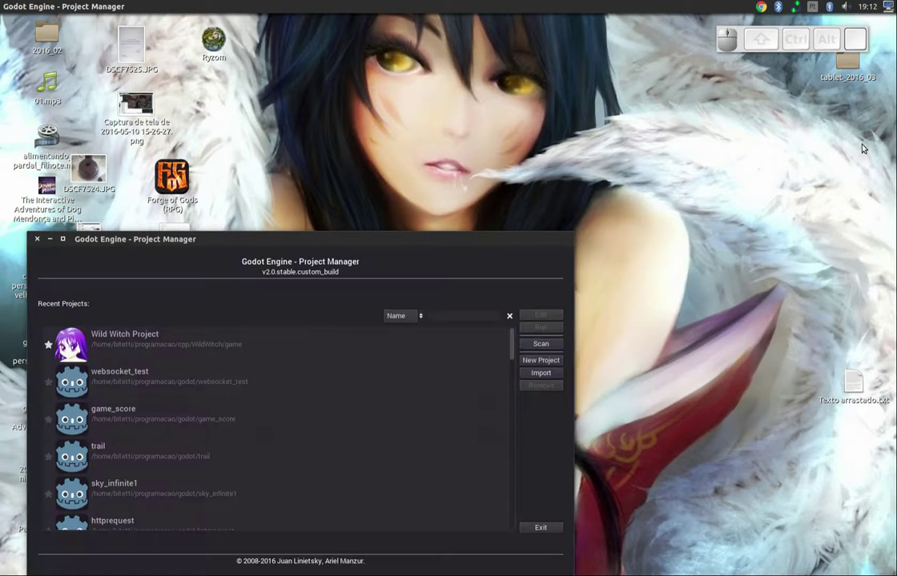
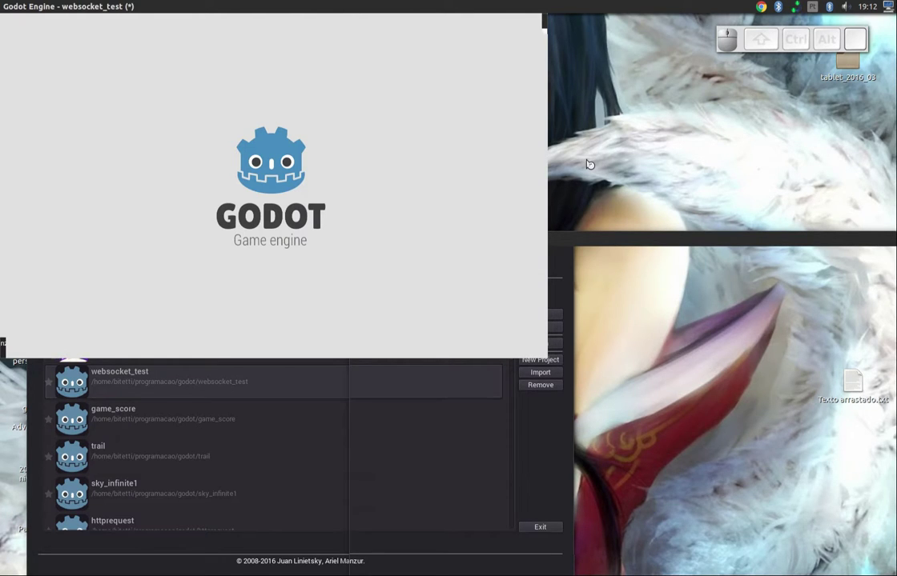
Step: Inspect the send message Button and time label nodes, then bring up the scene.gd script
{"action": "middle_click", "coordinate": [264, 205]}
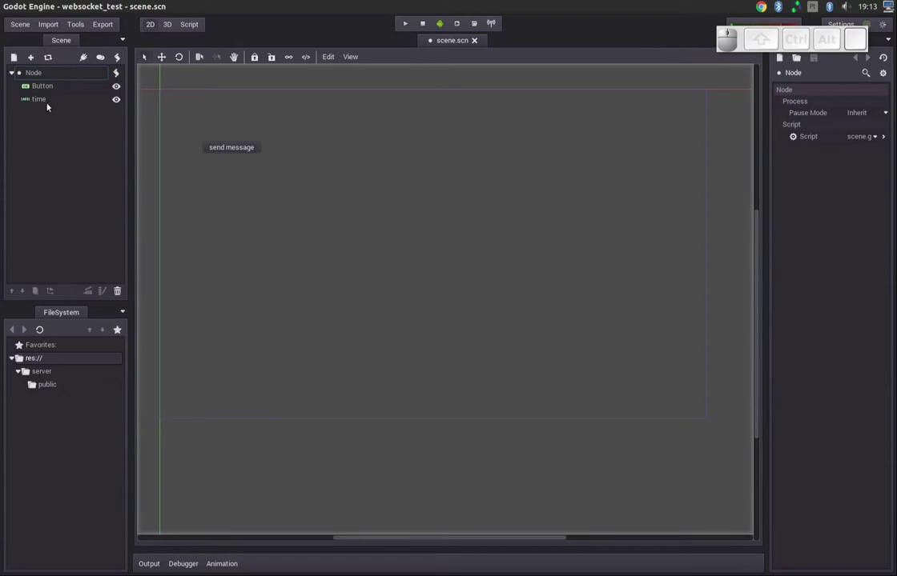
{"action": "left_click", "coordinate": [225, 147]}
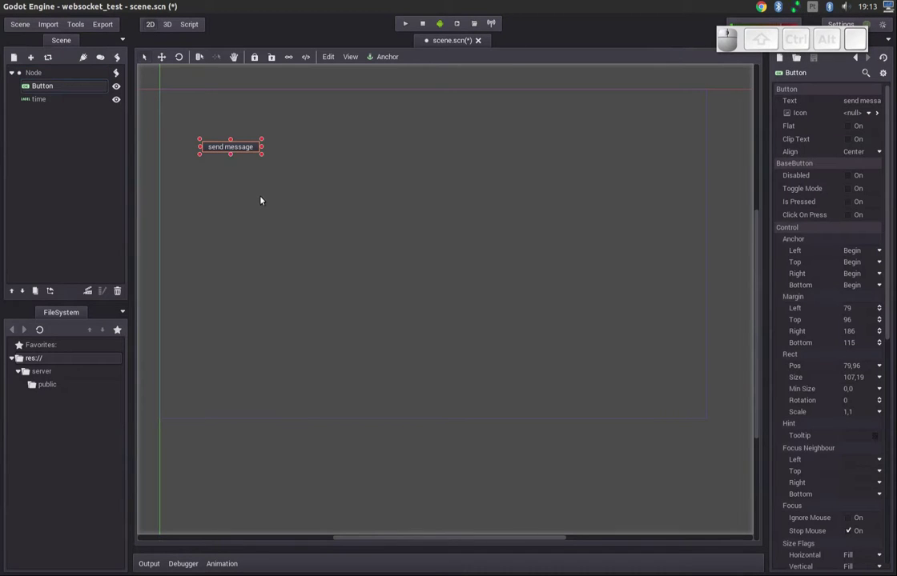
{"action": "left_click", "coordinate": [123, 57]}
{"action": "left_click", "coordinate": [36, 102]}
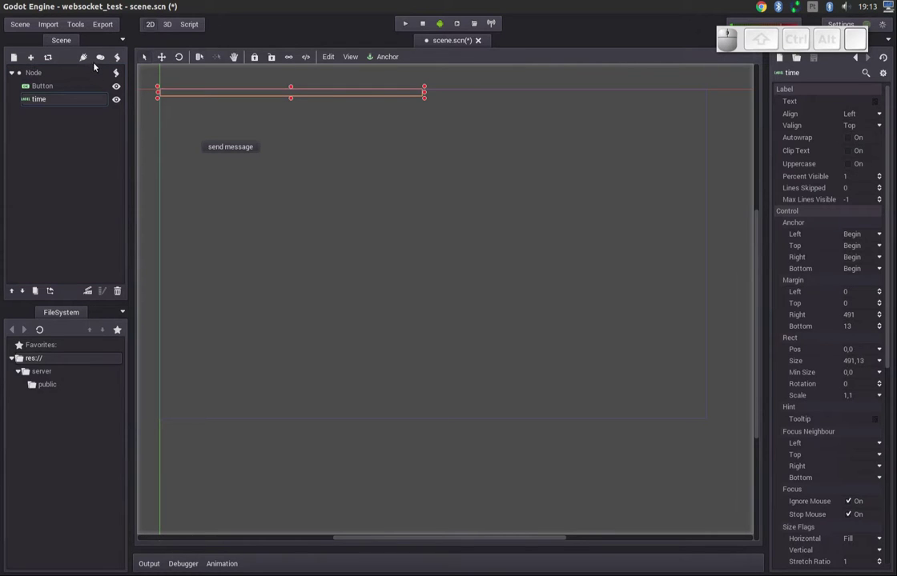
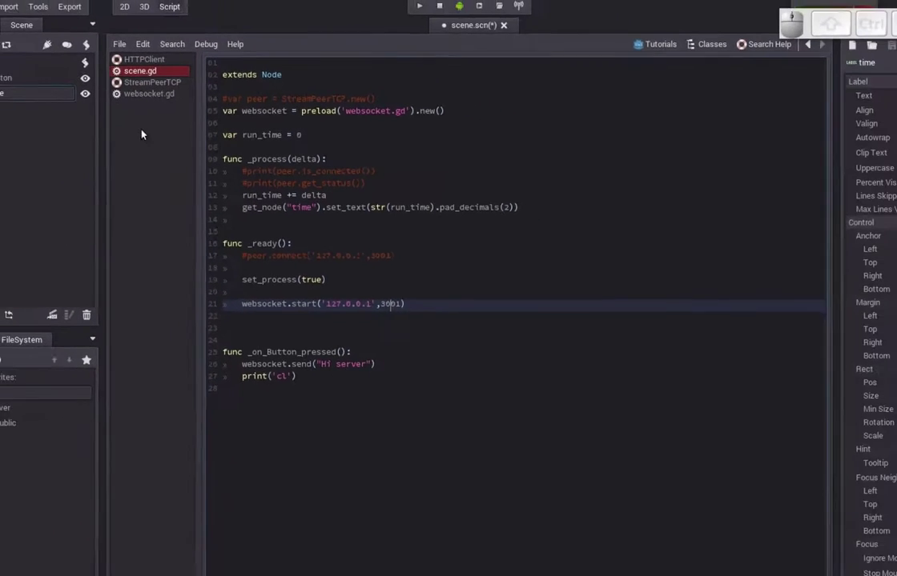
{"action": "left_click", "coordinate": [167, 103]}
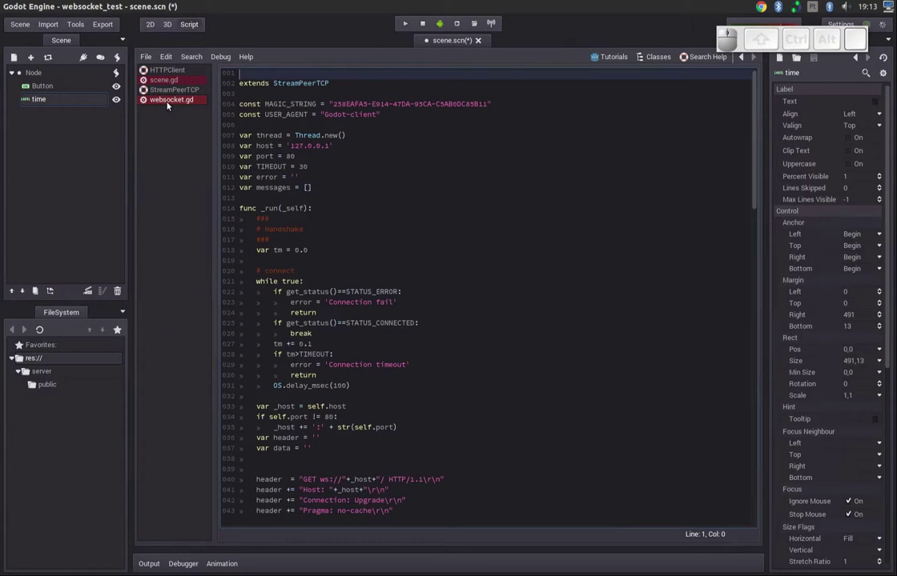
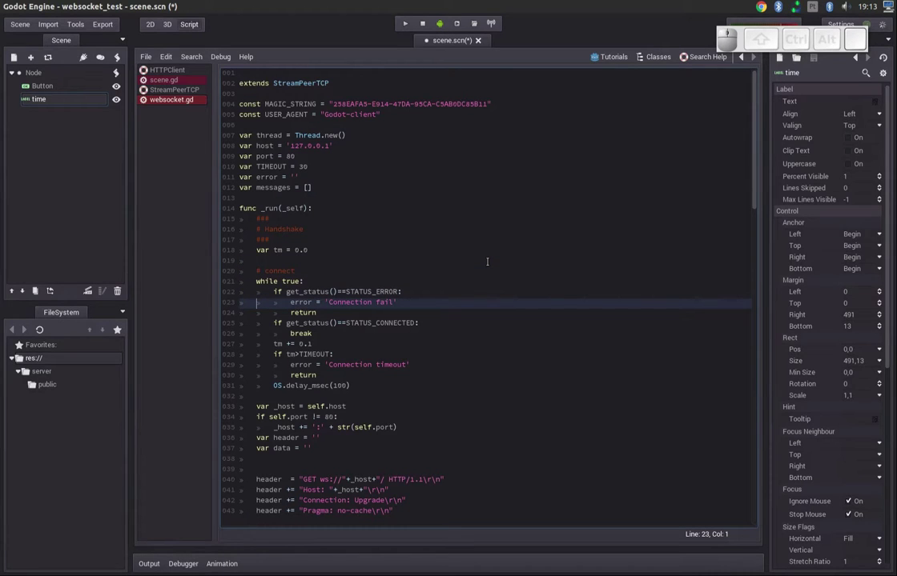
{"action": "key", "text": "Down"}
{"action": "key", "text": "Up"}
{"action": "key", "text": "Home"}
{"action": "key", "text": "Up"}
{"action": "key", "text": "Down"}
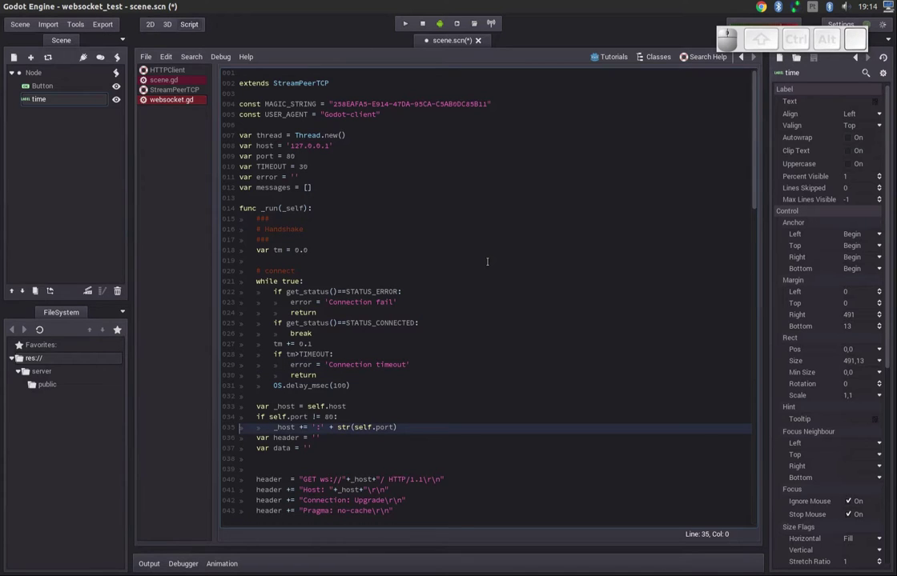
{"action": "key", "text": "Down"}
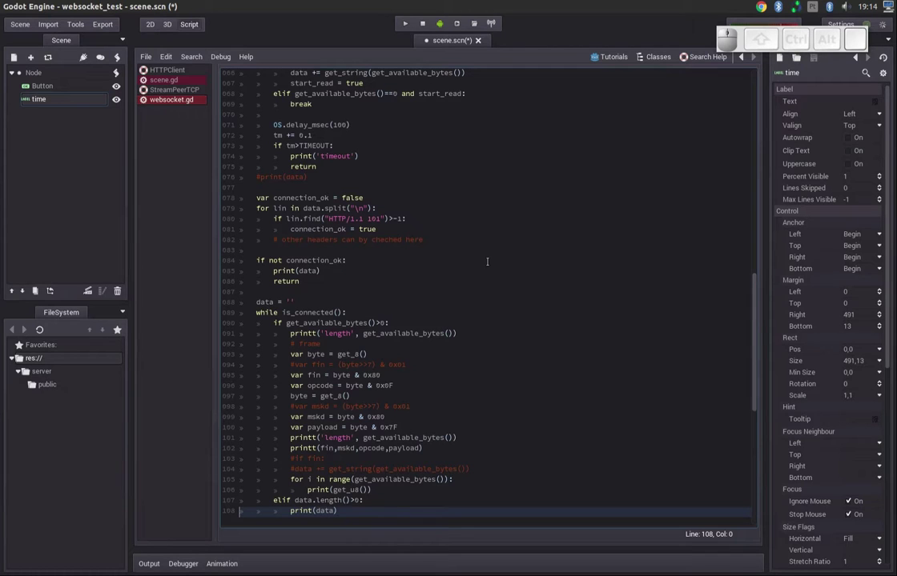
{"action": "key", "text": "Down"}
{"action": "key", "text": "Up"}
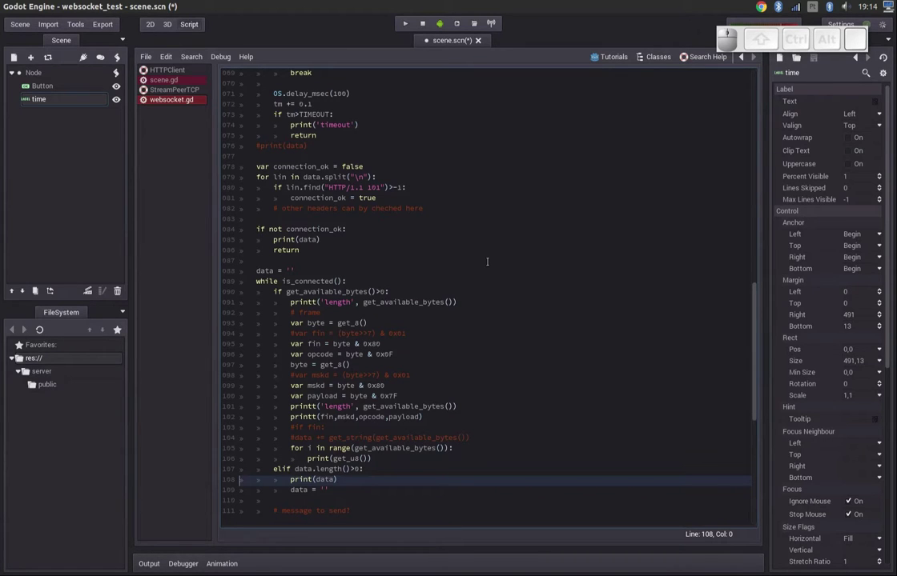
{"action": "key", "text": "Down"}
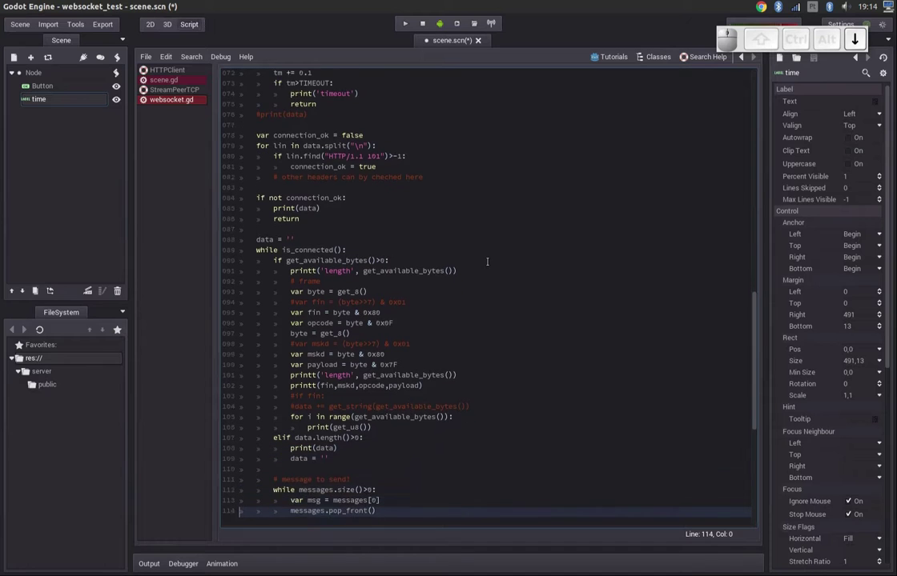
{"action": "key", "text": "Up"}
{"action": "key", "text": "Page_Down"}
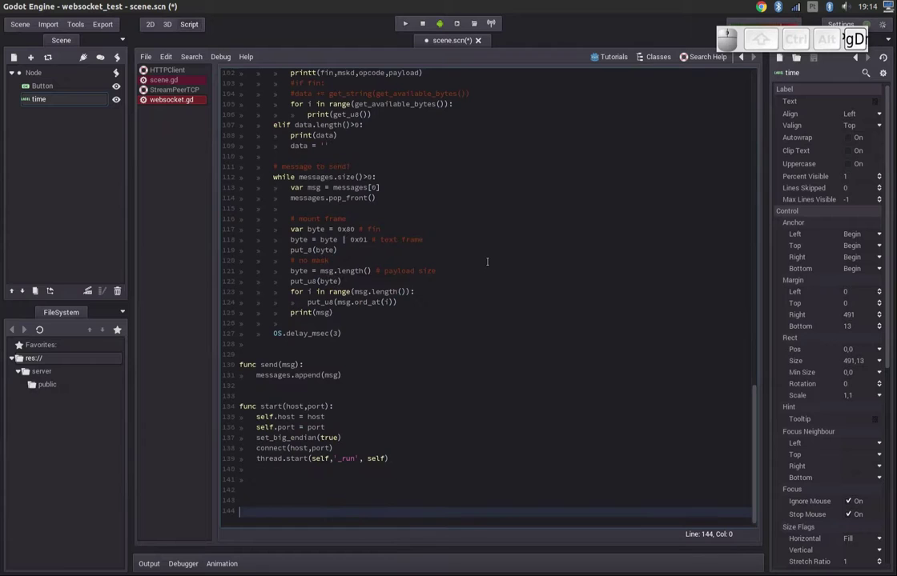
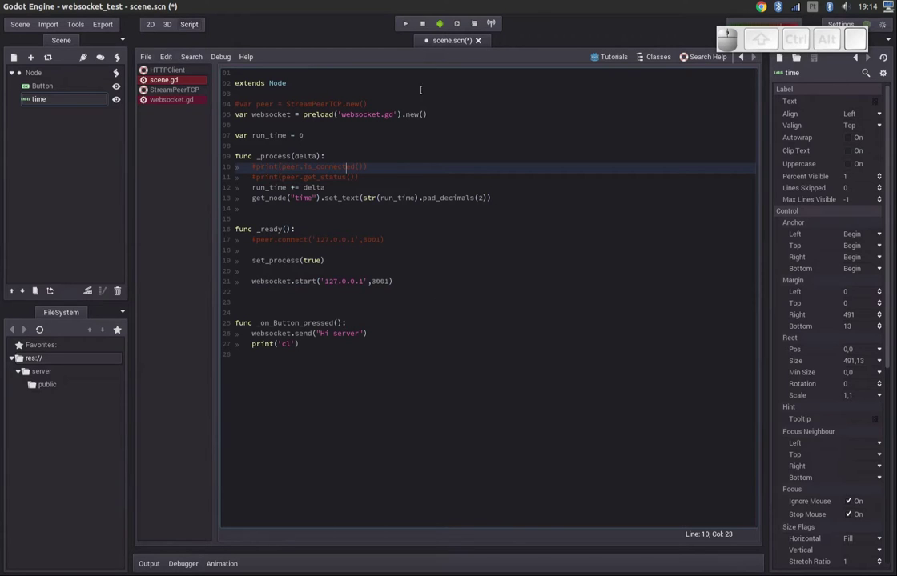
Step: Save and run the websocket_test scene, watch its timer climb, then close the game window
{"action": "left_click", "coordinate": [405, 20]}
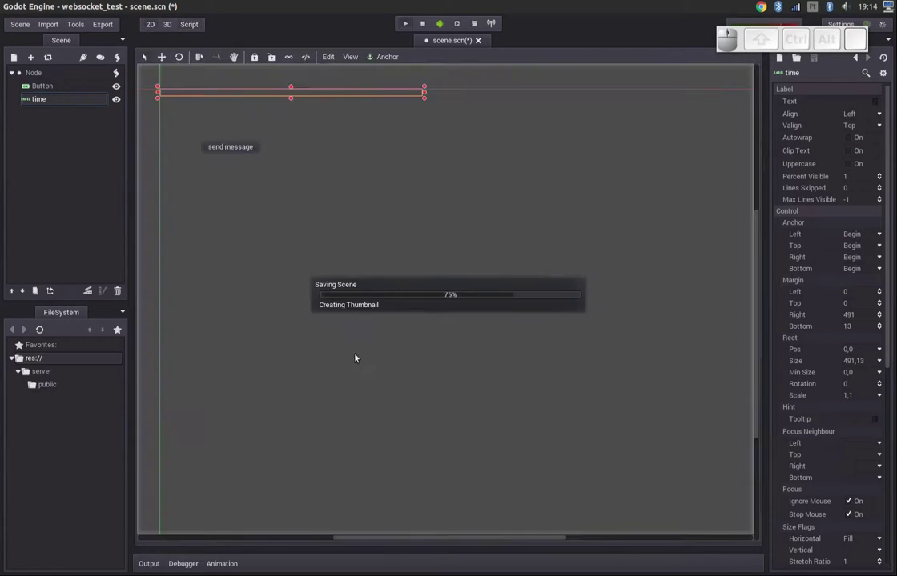
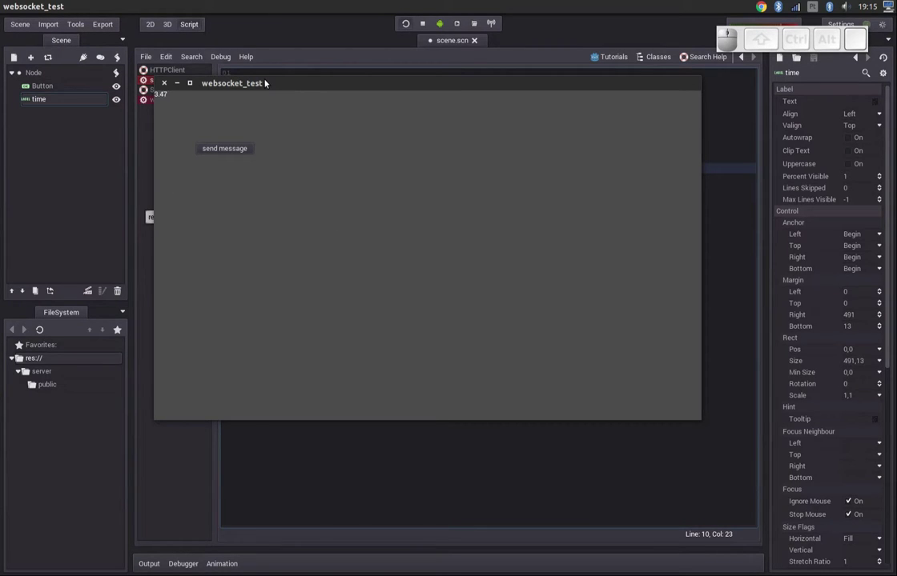
{"action": "left_click", "coordinate": [166, 80]}
{"action": "left_click", "coordinate": [36, 56]}
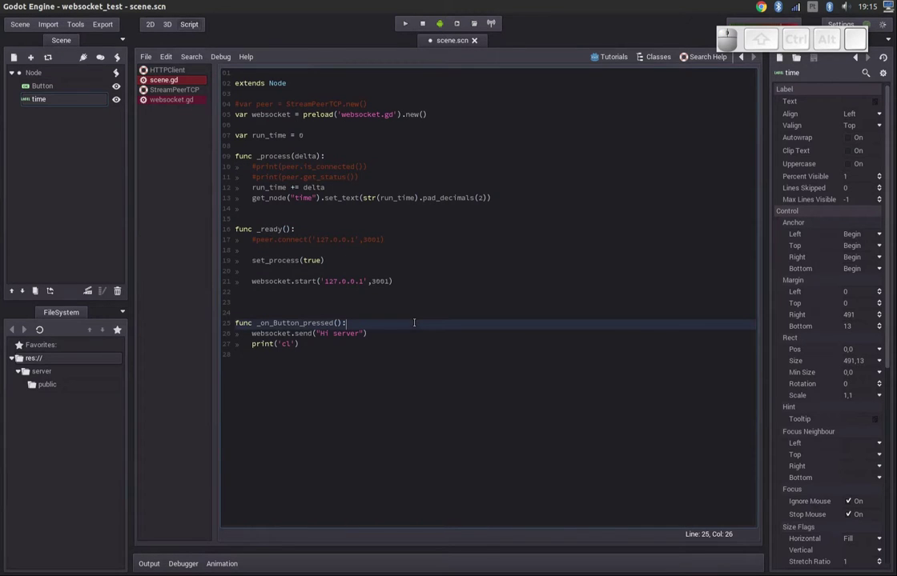
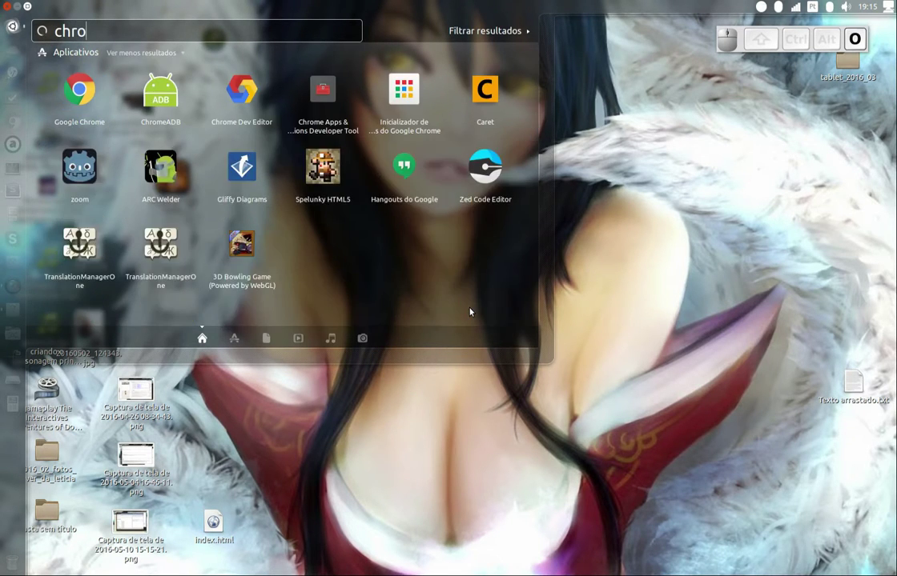
Step: Launch Google Chrome from the Dash and load the Cloud9 workspaces dashboard at c9.io
{"action": "key", "text": "Down"}
{"action": "key", "text": "Return"}
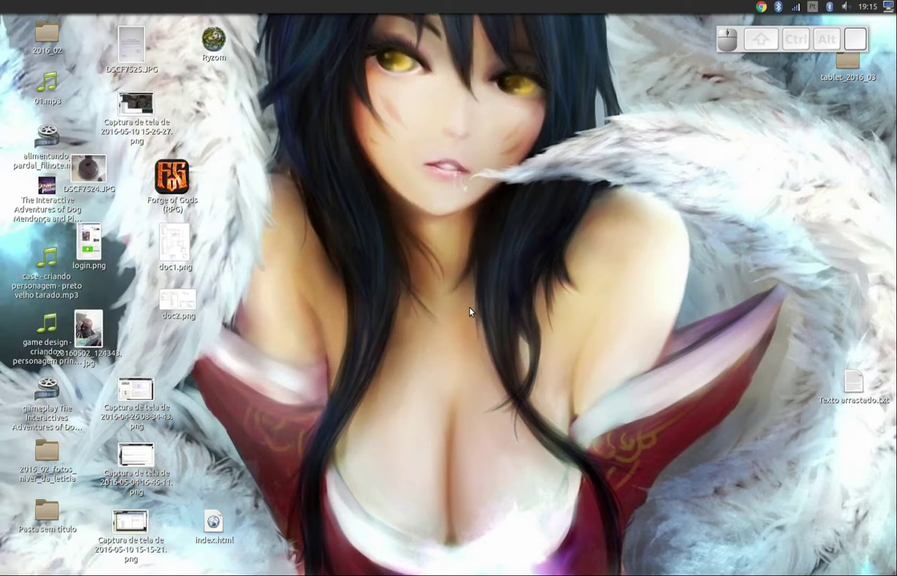
{"action": "left_click", "coordinate": [228, 68]}
{"action": "key", "text": "Return"}
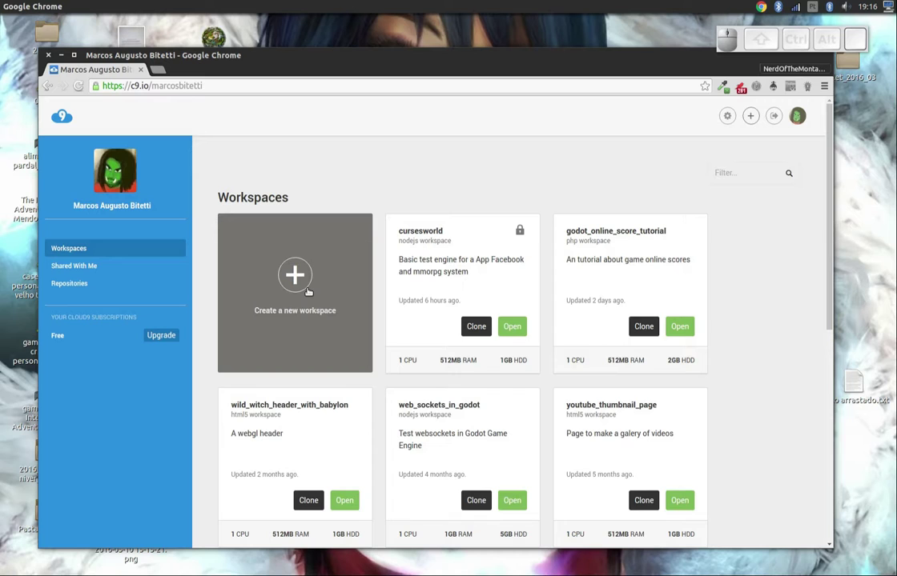
Step: Start a new Cloud9 workspace named Godot_Websockets_tutorial
{"action": "left_click", "coordinate": [299, 280]}
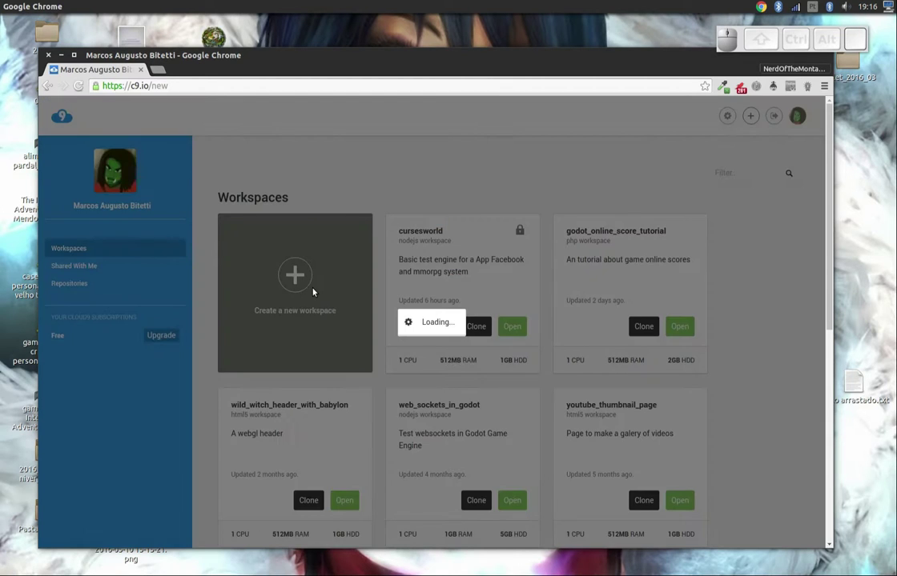
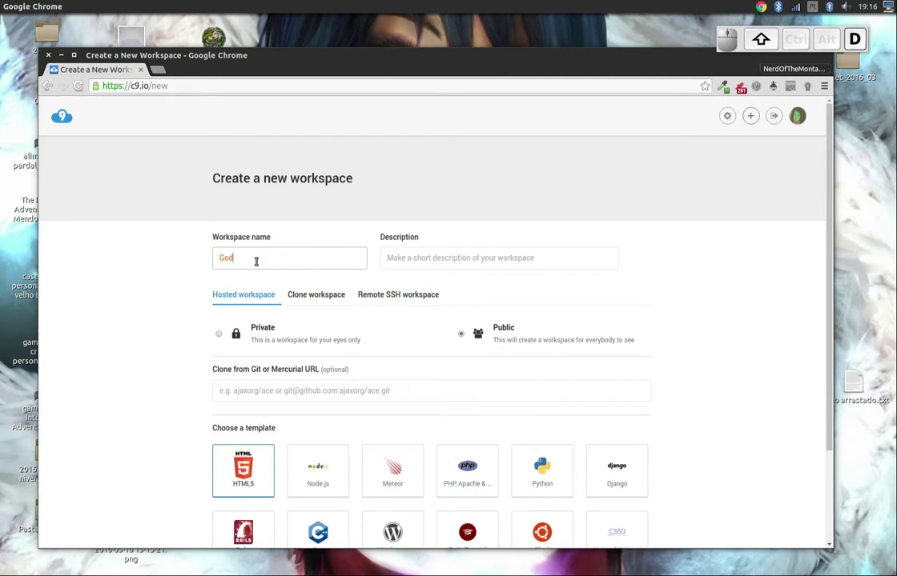
{"action": "key", "text": "shift+-"}
{"action": "key", "text": "shift+w"}
{"action": "key", "text": "shift+r"}
{"action": "key", "text": "BackSpace"}
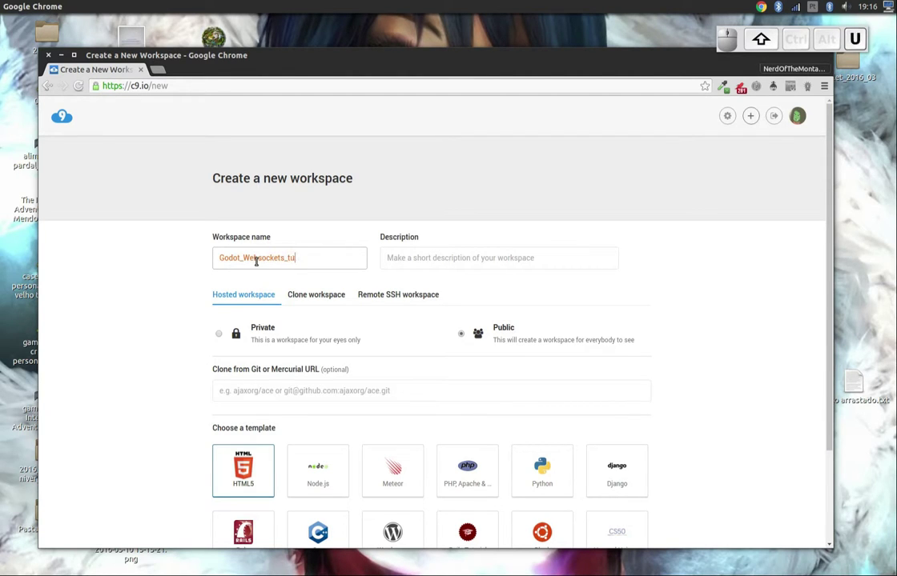
{"action": "key", "text": "Tab"}
Step: Describe the workspace as "A simple toturial of websockets"
{"action": "key", "text": "shift+a"}
{"action": "key", "text": "space"}
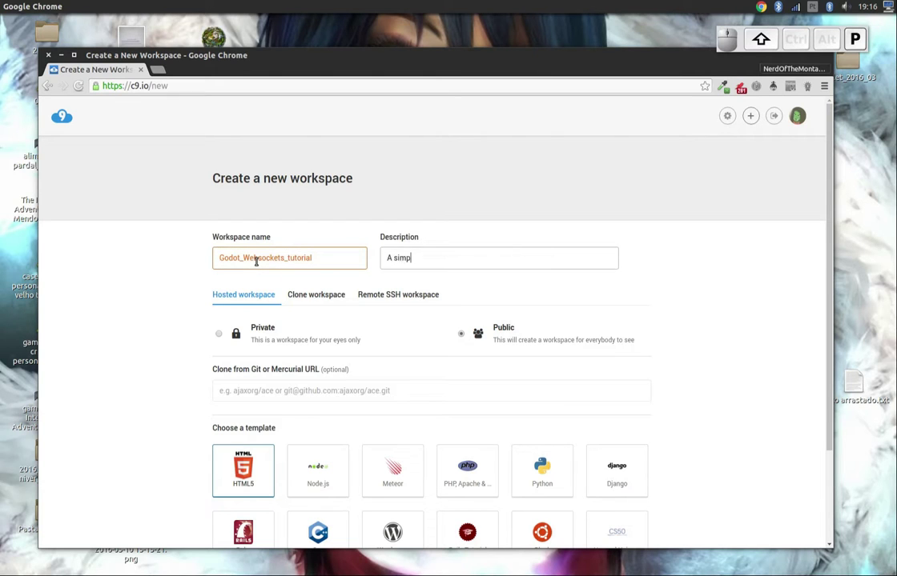
{"action": "key", "text": "shift+space"}
{"action": "key", "text": "shift+space"}
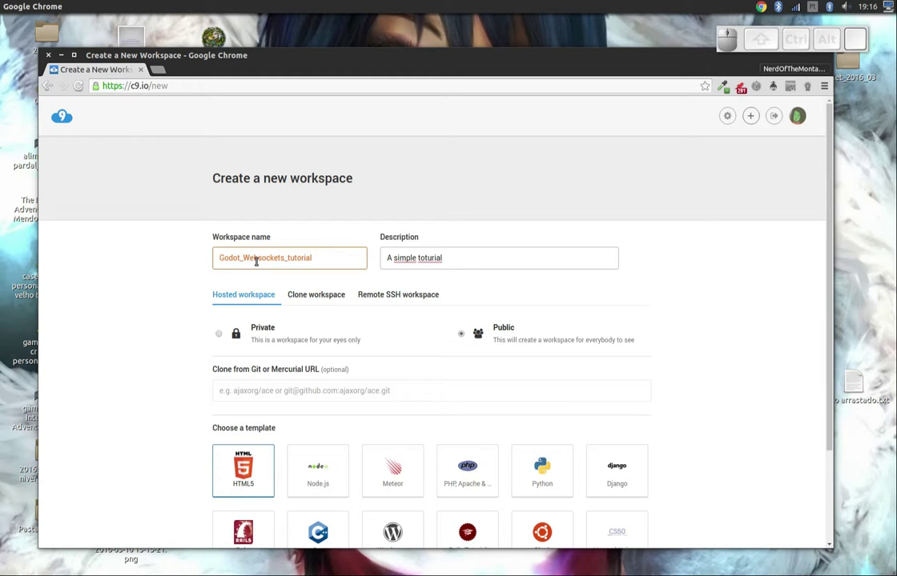
{"action": "key", "text": "space"}
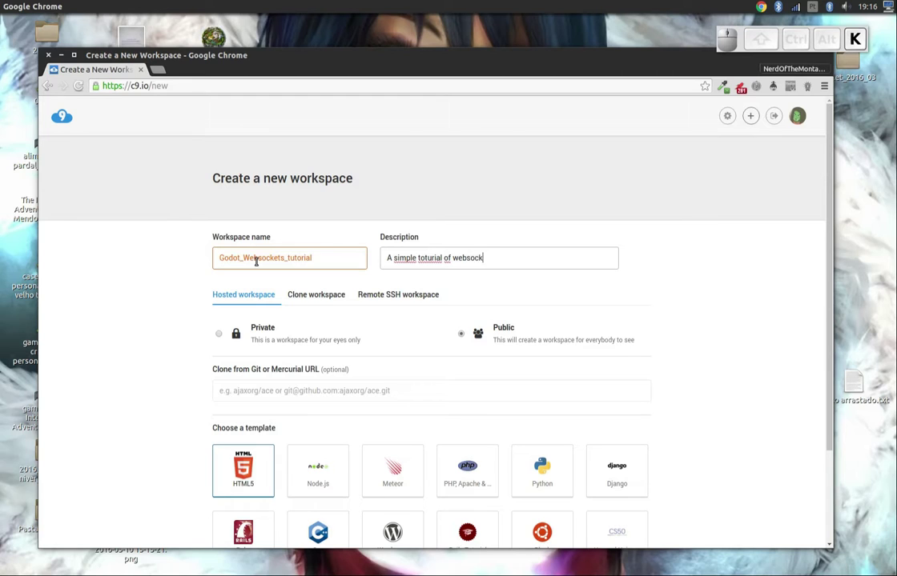
{"action": "key", "text": "Left"}
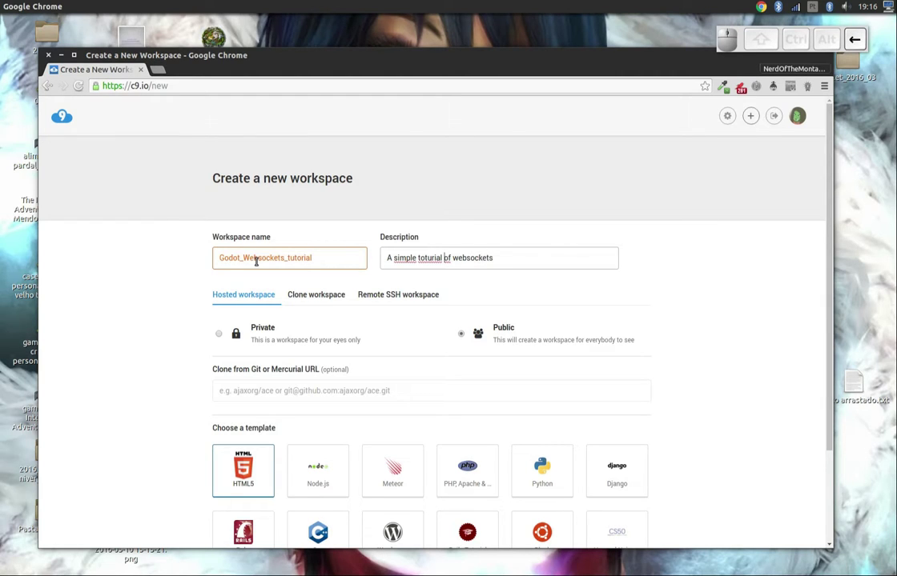
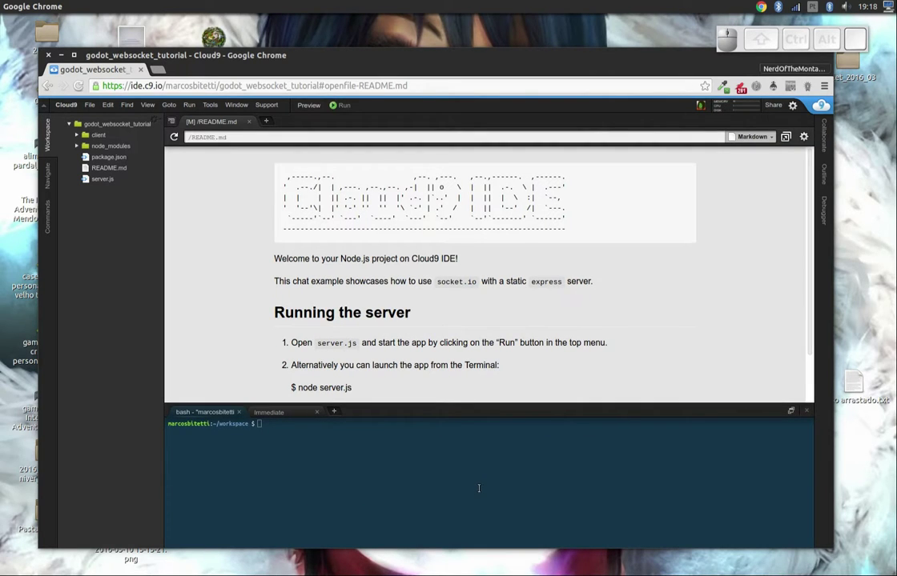
Step: Check the workspace's 512MB memory, CPU and 2GB disk usage, then dismiss the panel
{"action": "left_click", "coordinate": [726, 113]}
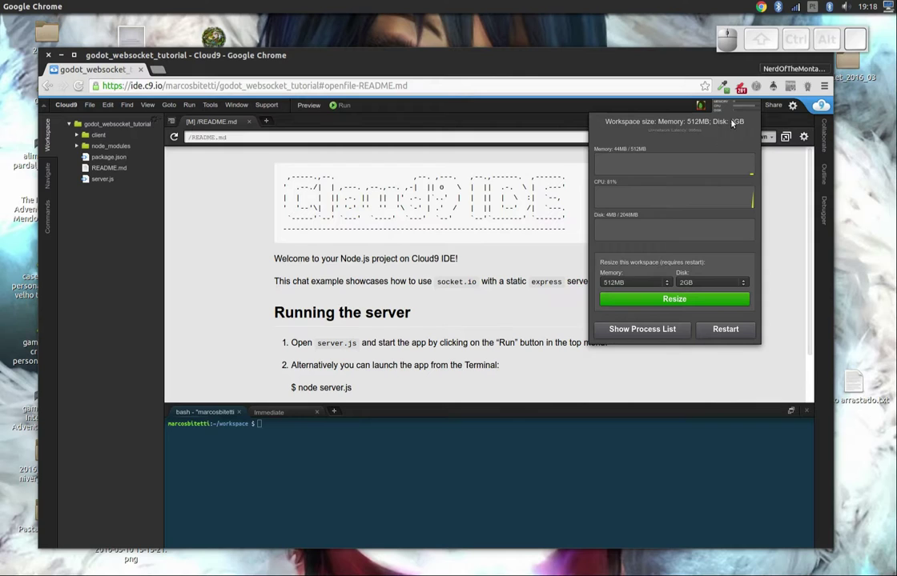
{"action": "left_click", "coordinate": [738, 111]}
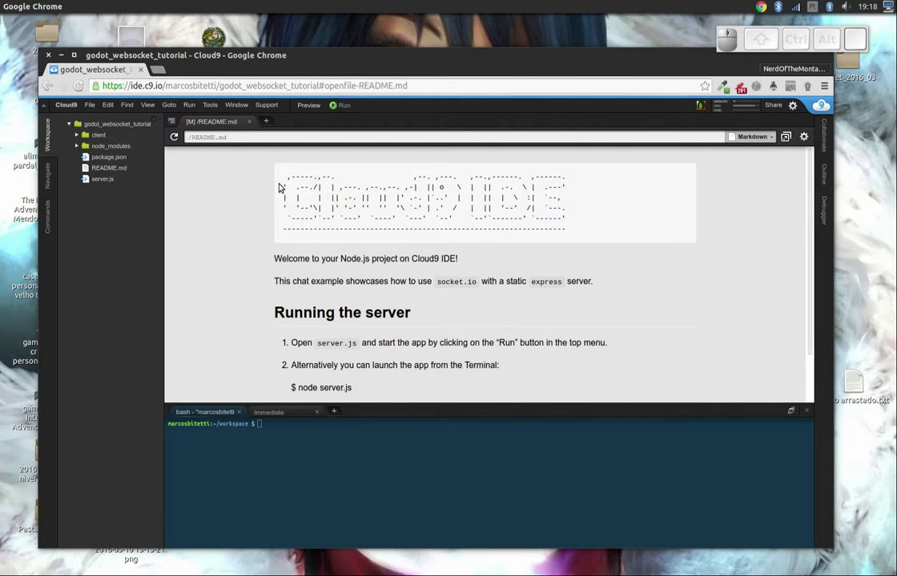
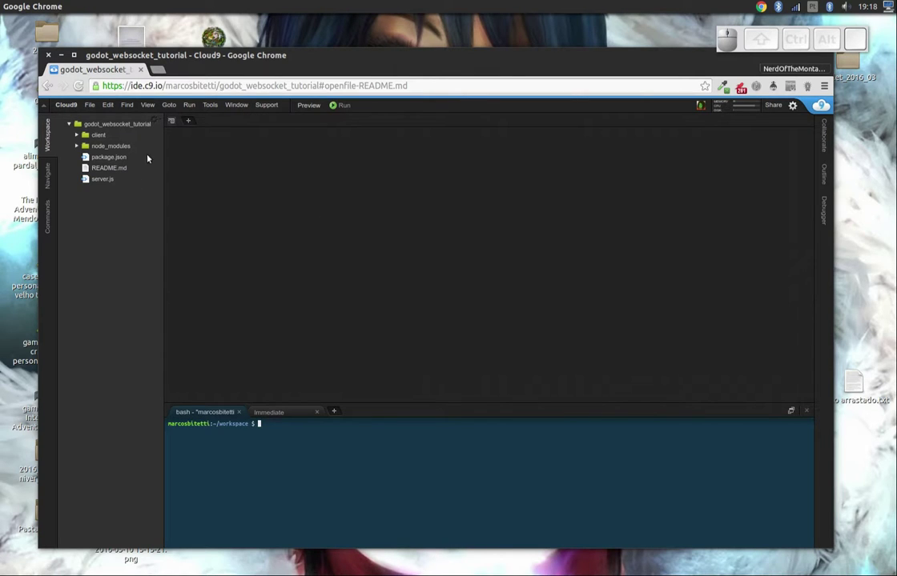
Step: Bring server.js into the editor, showing the SimpleServer Socket.IO and Express code
{"action": "left_click", "coordinate": [108, 181]}
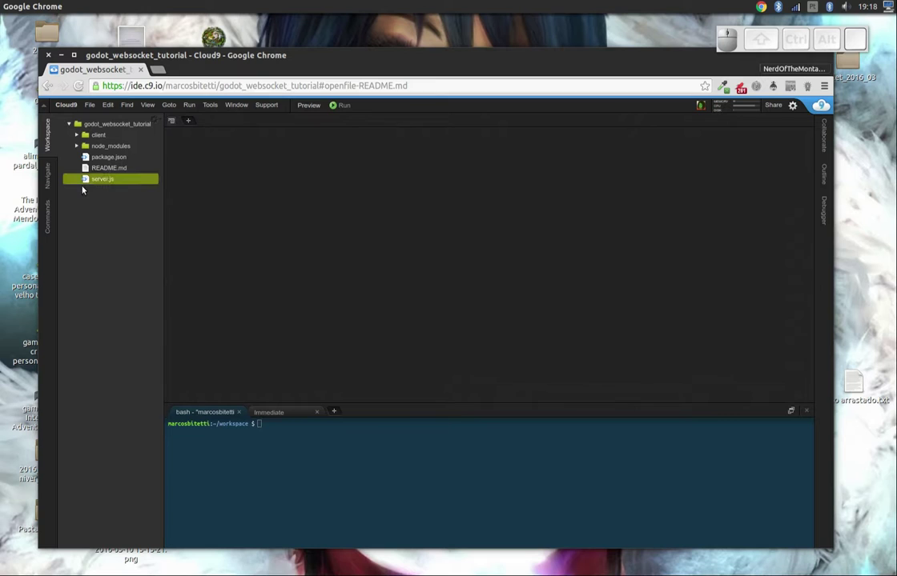
{"action": "left_click_drag", "start_coordinate": [98, 181], "coordinate": [193, 211]}
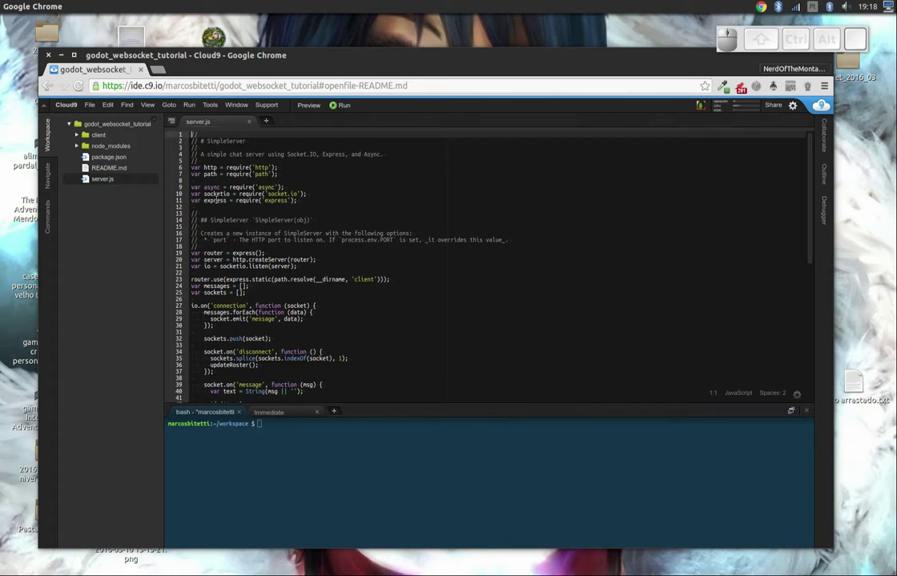
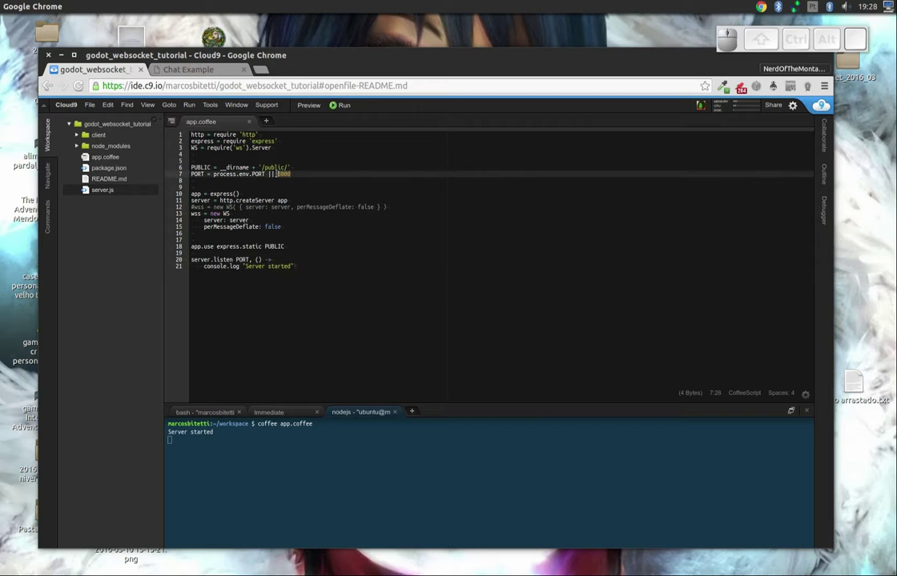
Step: Create a public folder with an index.html page containing "Hi!" and save it
{"action": "left_click", "coordinate": [122, 247]}
{"action": "right_click", "coordinate": [95, 229]}
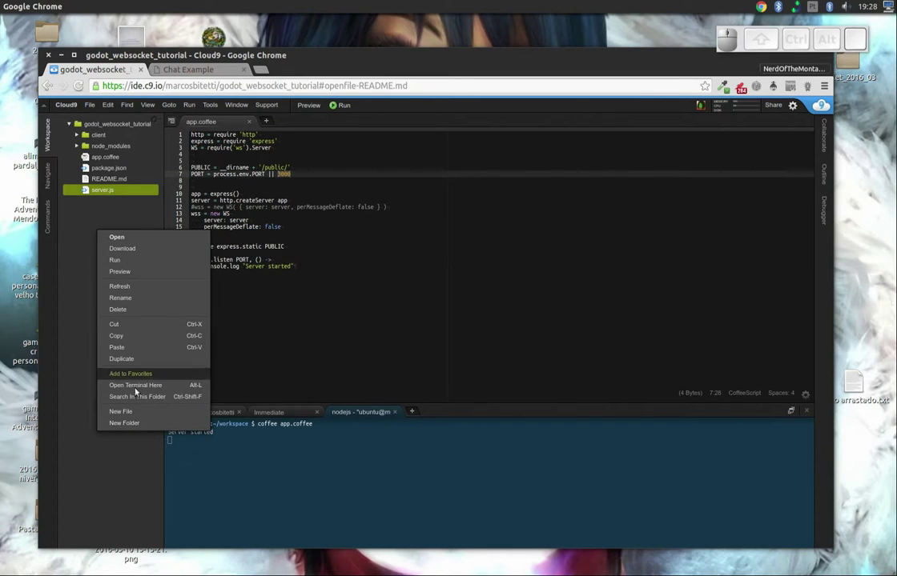
{"action": "left_click", "coordinate": [135, 424]}
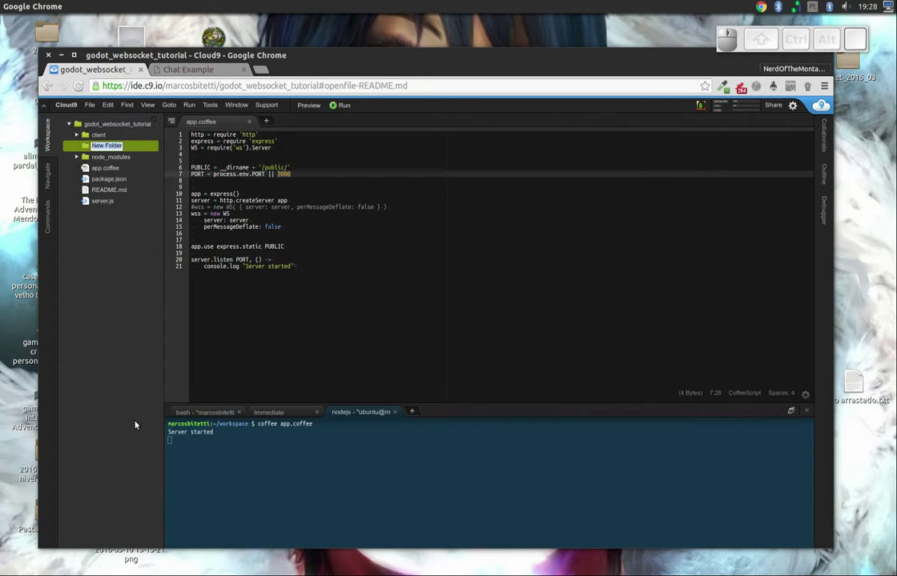
{"action": "key", "text": "Return"}
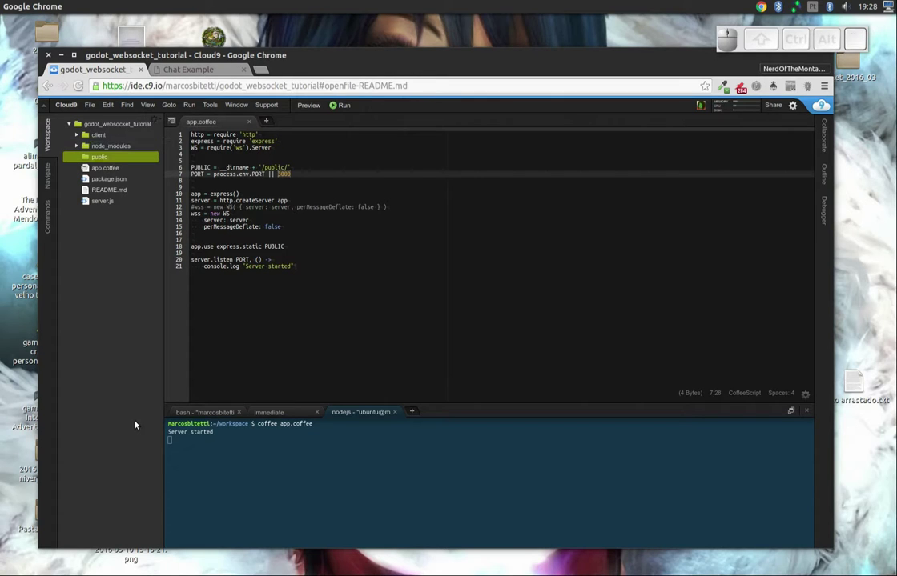
{"action": "right_click", "coordinate": [108, 154]}
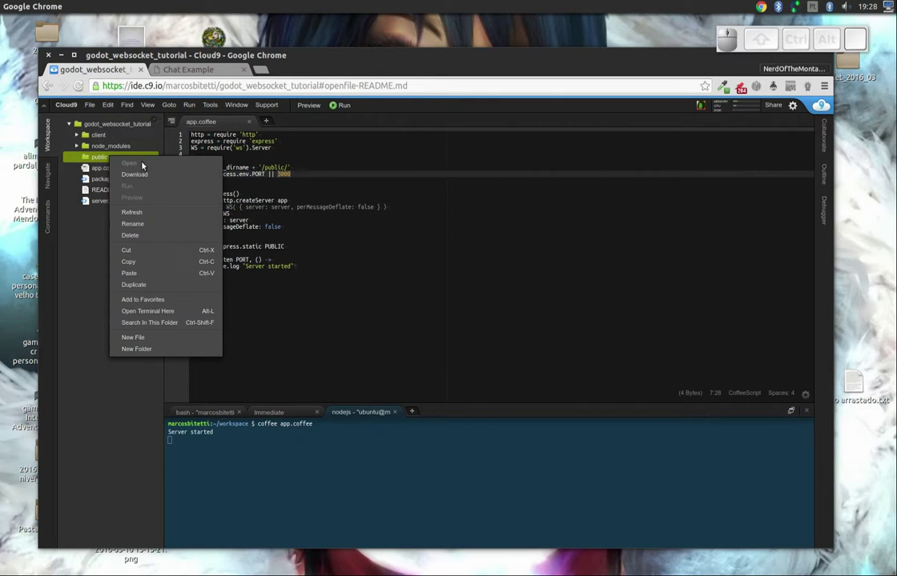
{"action": "left_click", "coordinate": [136, 340]}
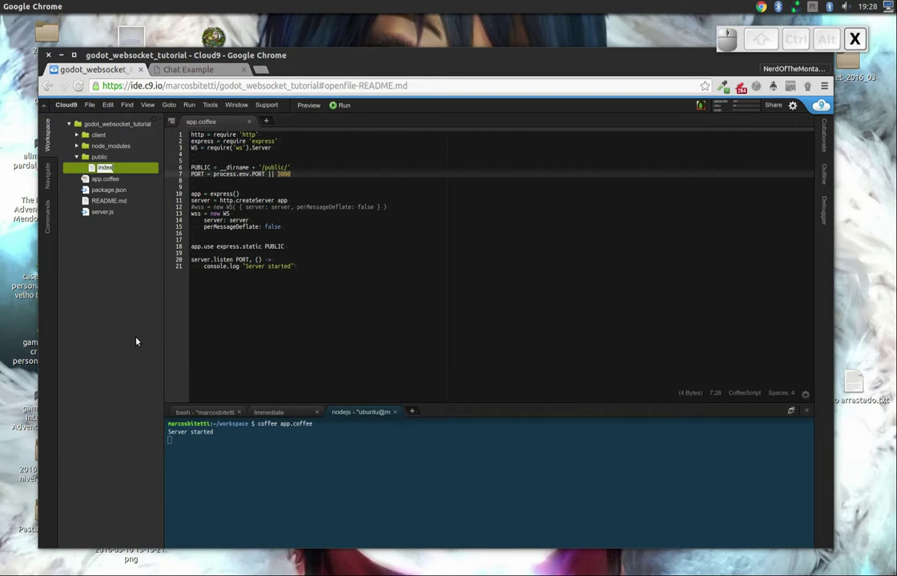
{"action": "key", "text": "Return"}
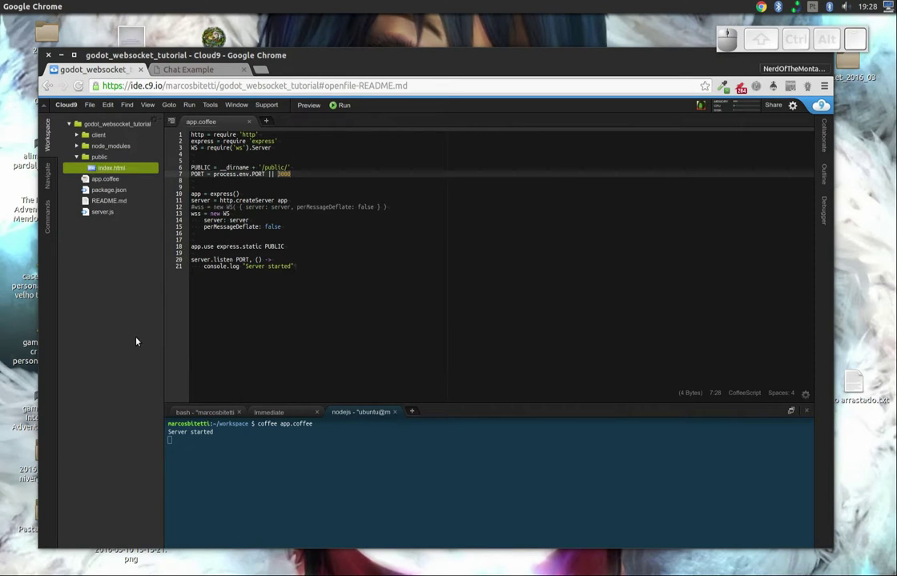
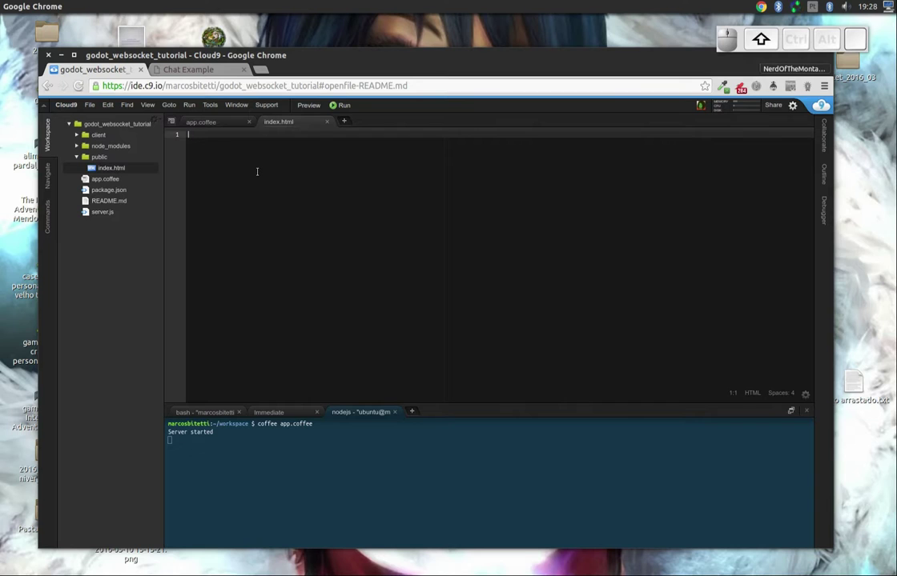
{"action": "key", "text": "ctrl+shift+s"}
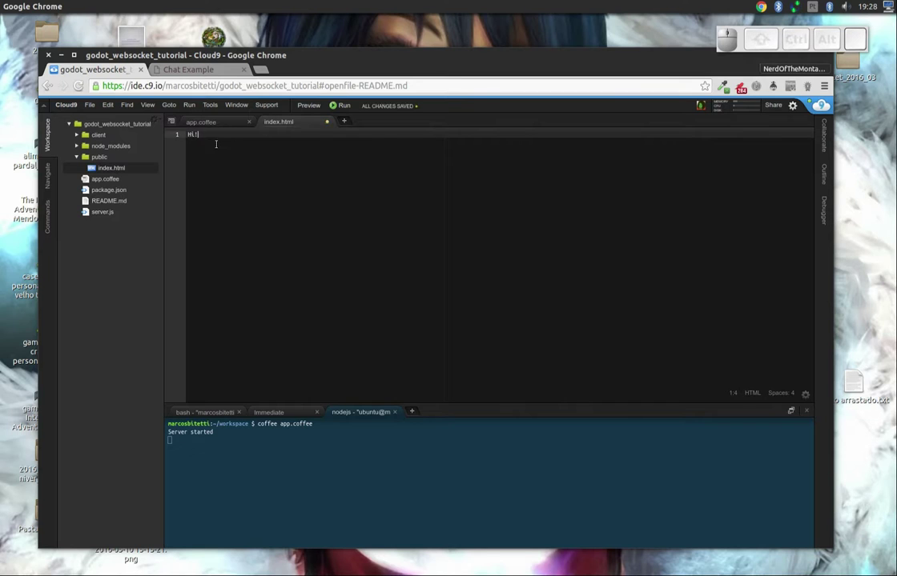
Step: Reload the running app's page to confirm it serves Hi!, then return to Cloud9
{"action": "left_click", "coordinate": [189, 67]}
{"action": "left_click", "coordinate": [77, 85]}
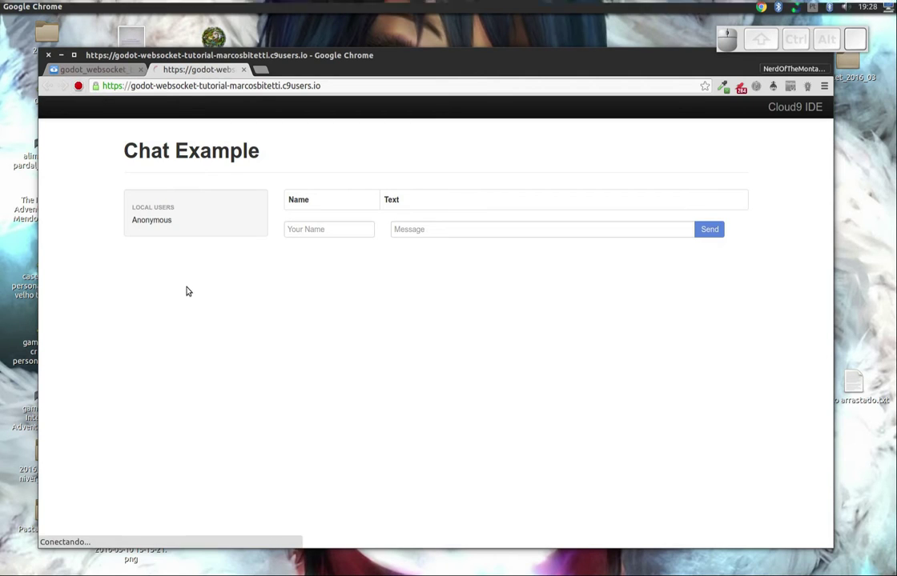
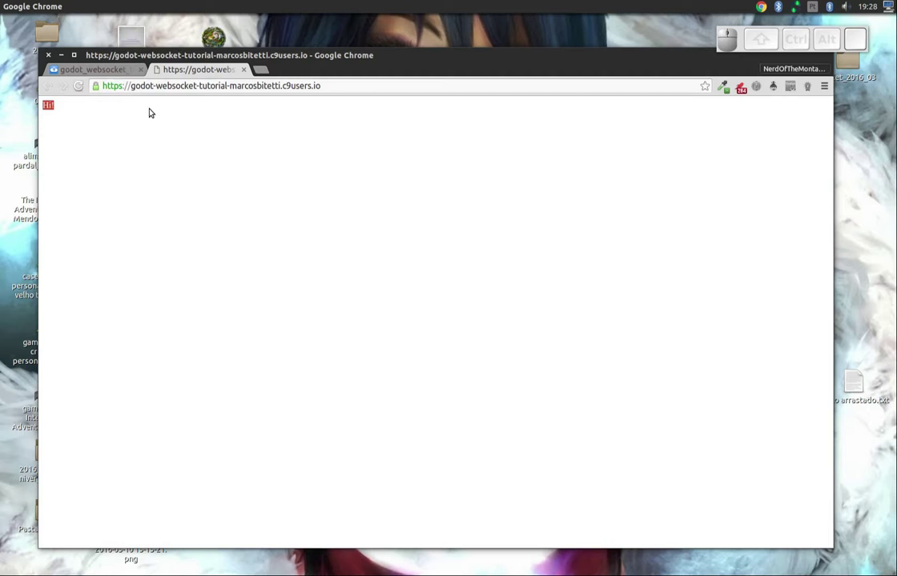
{"action": "left_click", "coordinate": [94, 70]}
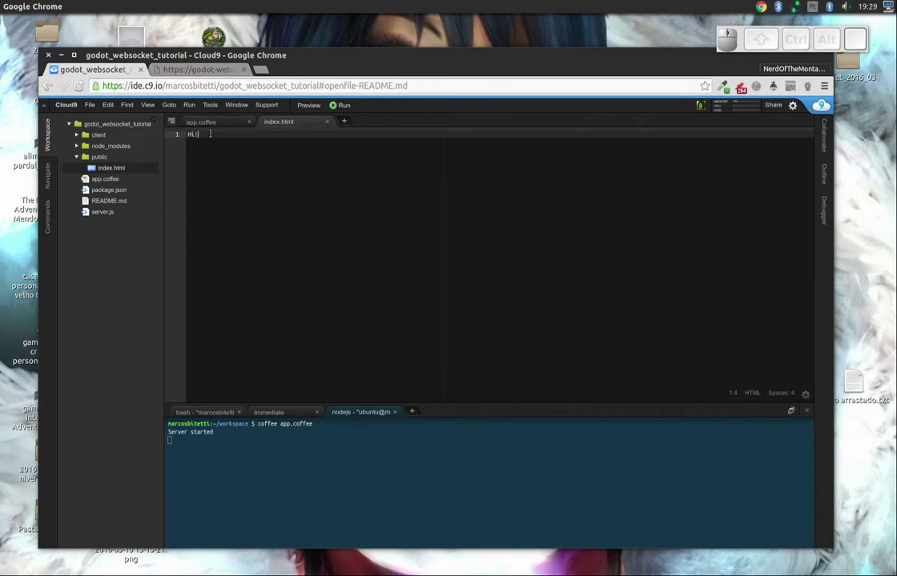
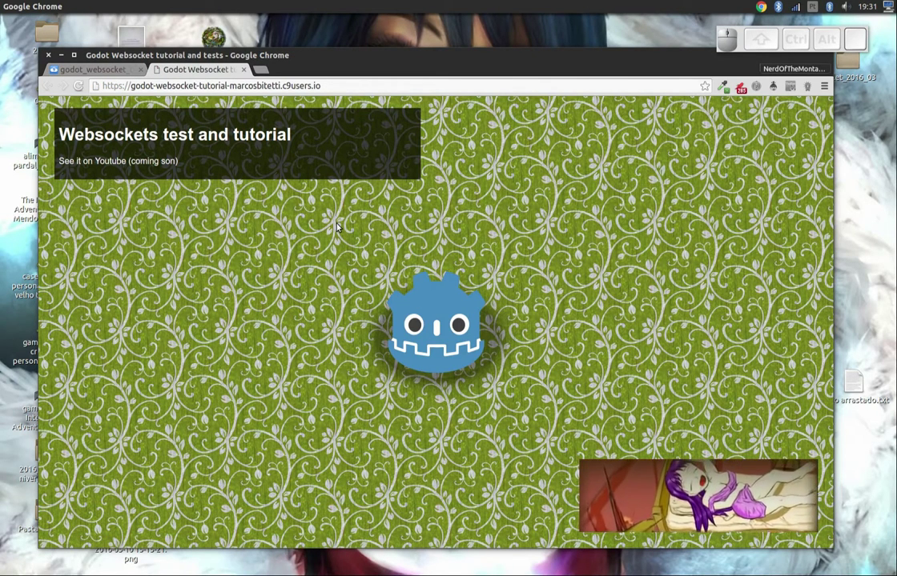
Step: Change the address from https to http and reload the Websockets test and tutorial page
{"action": "scroll", "scroll_direction": "down", "scroll_amount": 3}
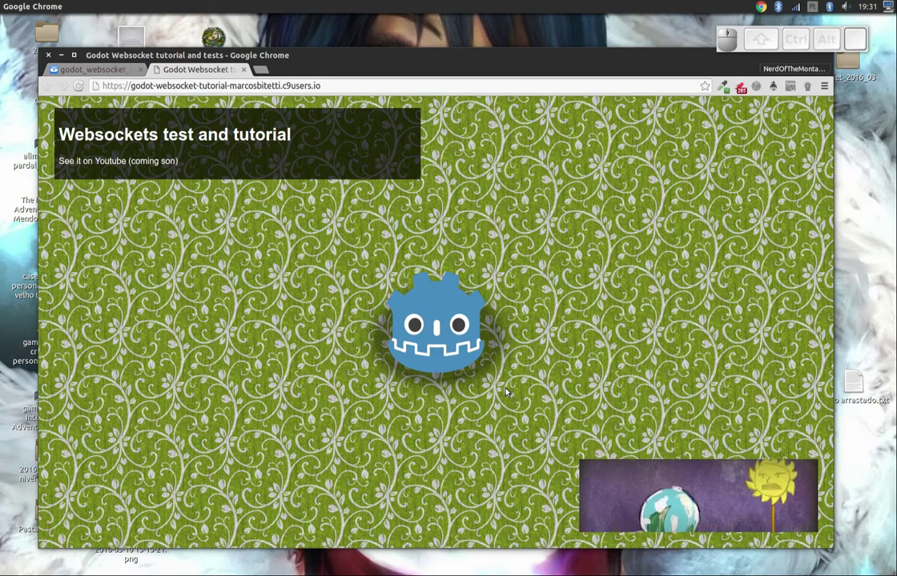
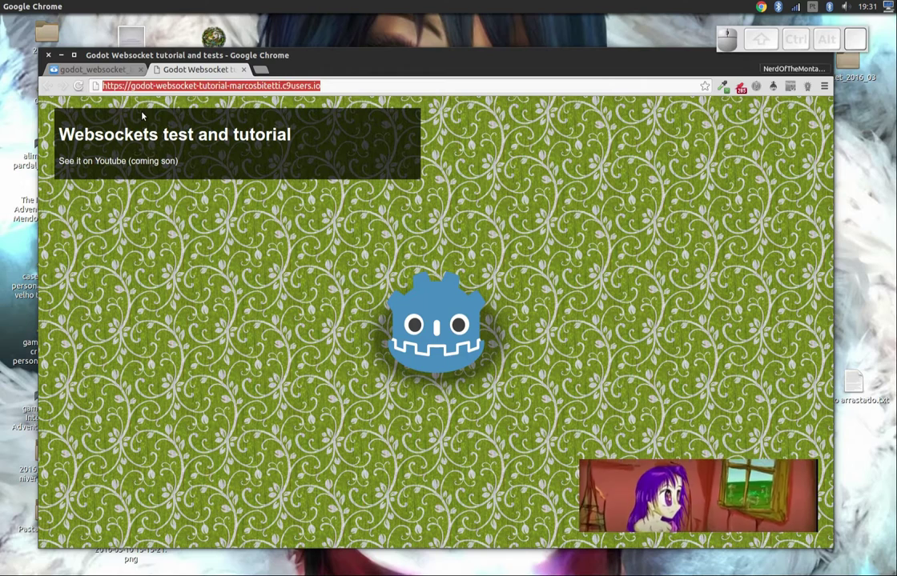
{"action": "key", "text": "End"}
{"action": "key", "text": "Home"}
{"action": "key", "text": "Right"}
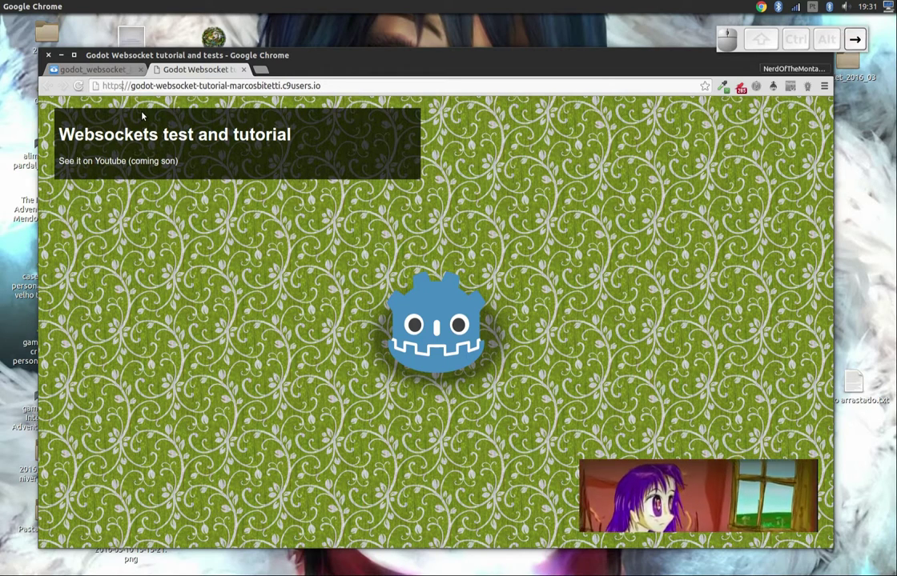
{"action": "key", "text": "Left"}
{"action": "key", "text": "Delete"}
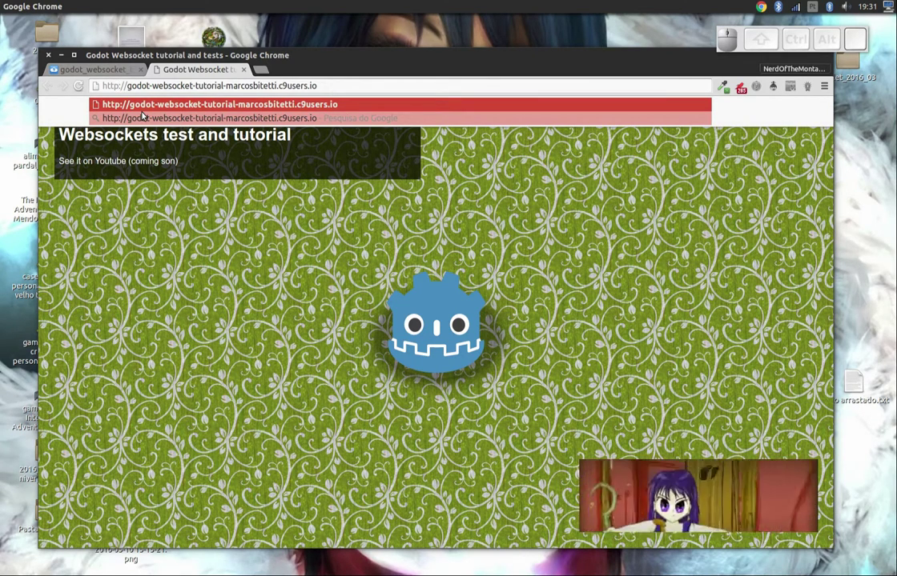
{"action": "key", "text": "Right"}
{"action": "key", "text": "shift+Return"}
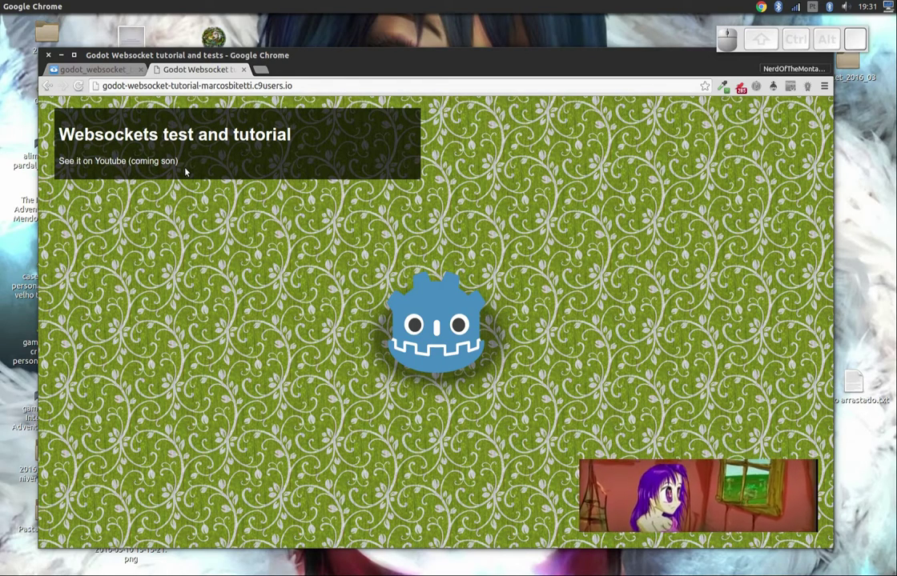
Step: Switch back to the Godot Engine window with scene.gd open, ready to play the scene
{"action": "key", "text": "alt+Tab"}
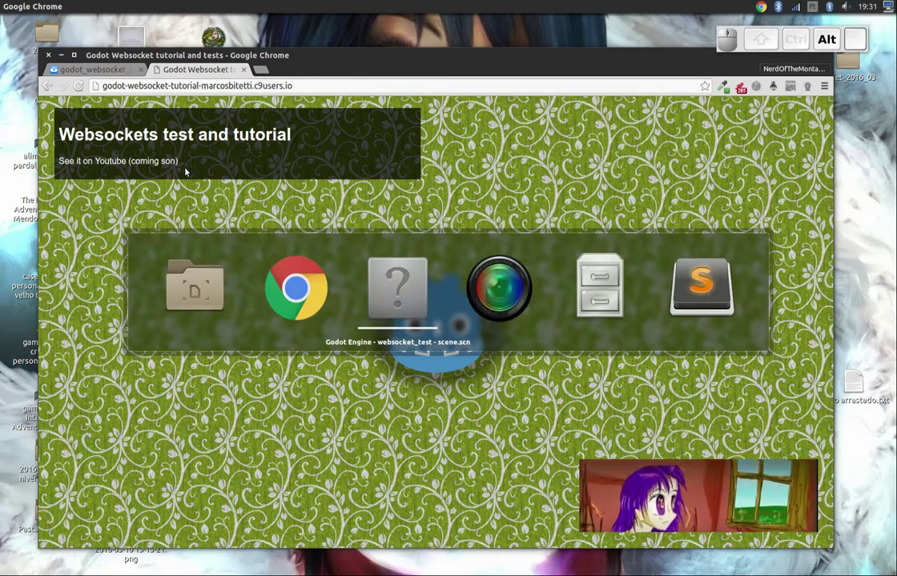
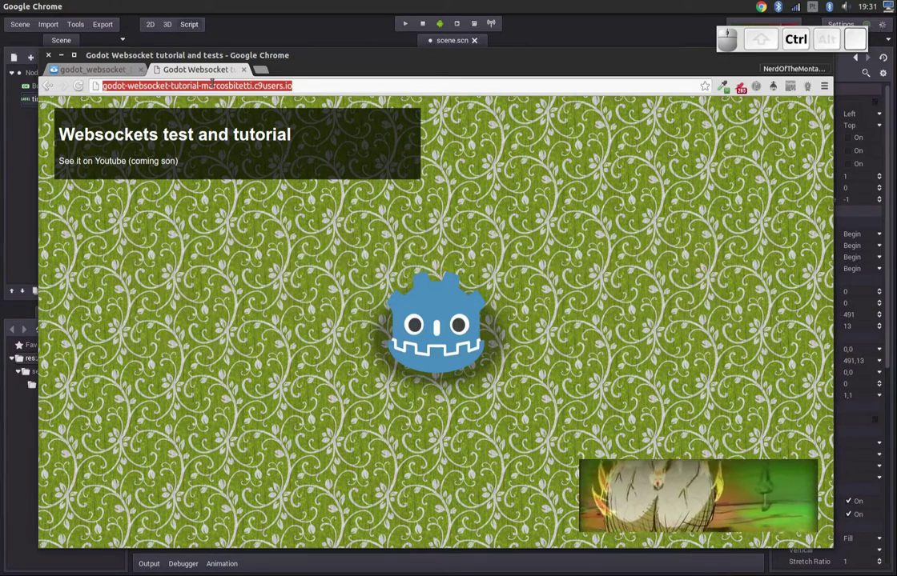
{"action": "key", "text": "ctrl+c"}
{"action": "key", "text": "alt+Tab"}
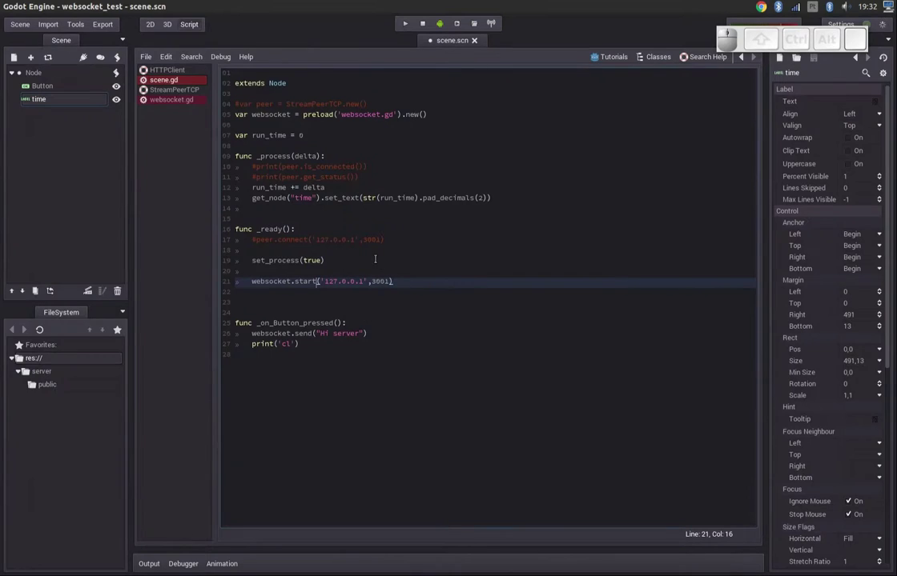
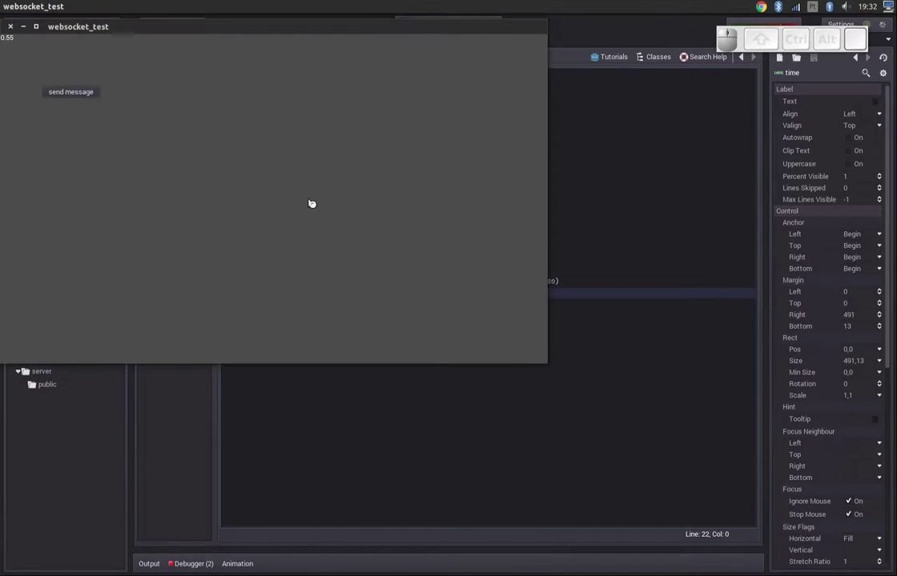
Step: Switch back to the Cloud9 workspace and stop the running coffee app.coffee server with Ctrl+C
{"action": "key", "text": "alt+Tab"}
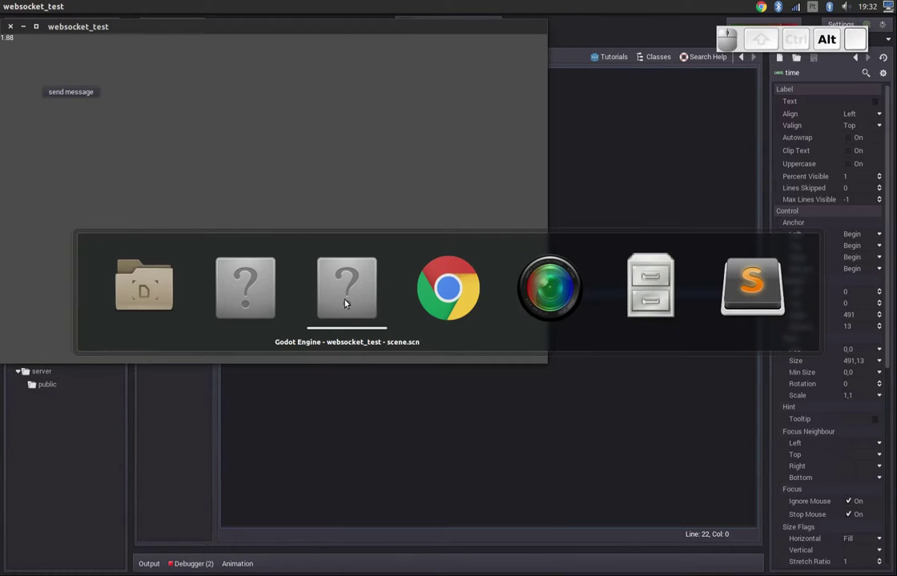
{"action": "key", "text": "alt+Tab"}
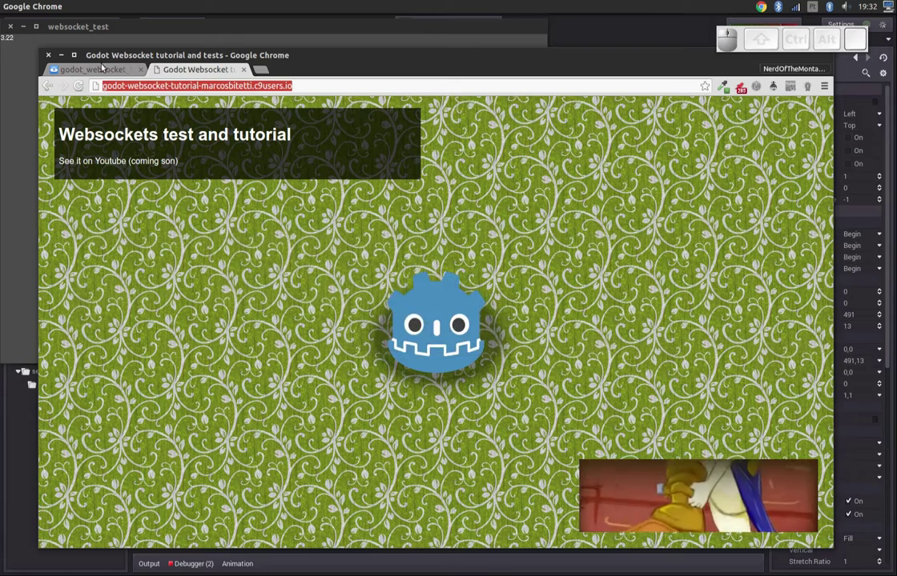
{"action": "left_click", "coordinate": [100, 65]}
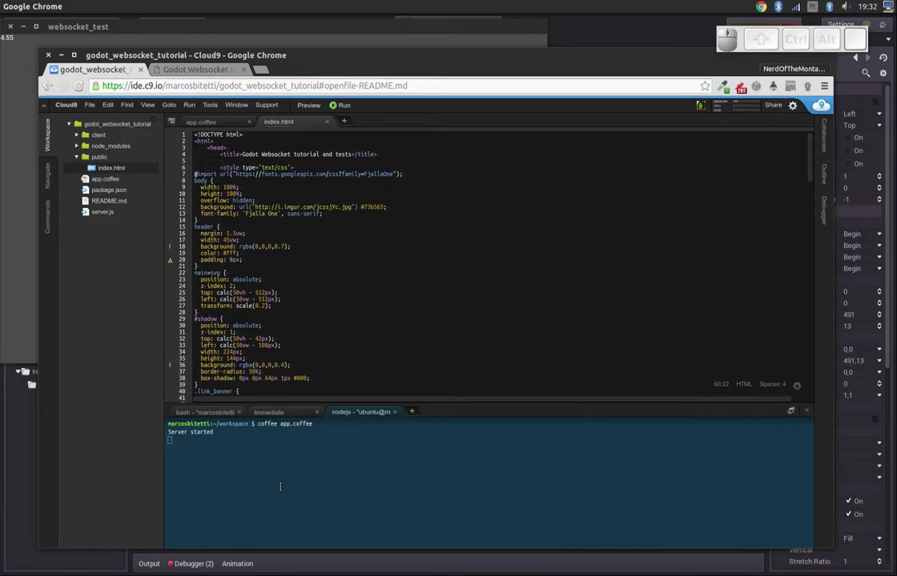
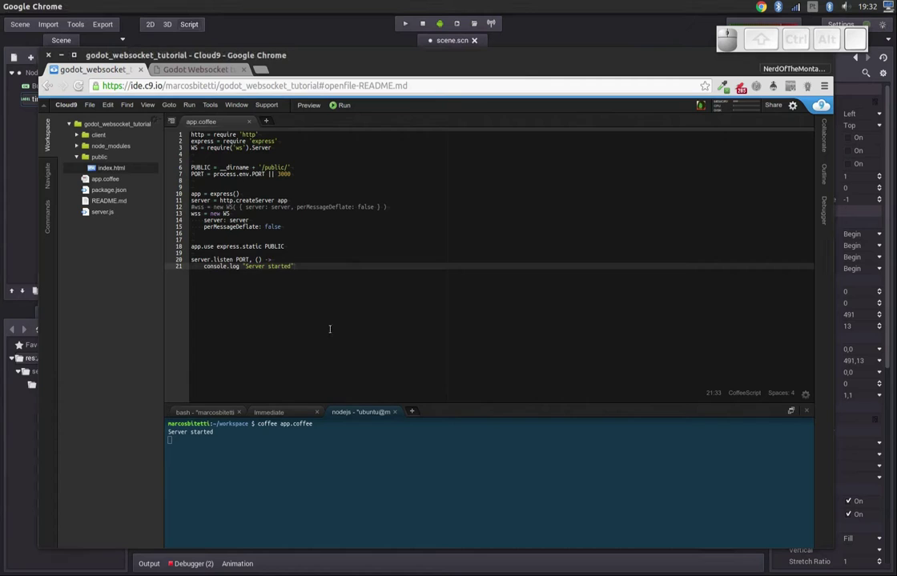
{"action": "key", "text": "Up"}
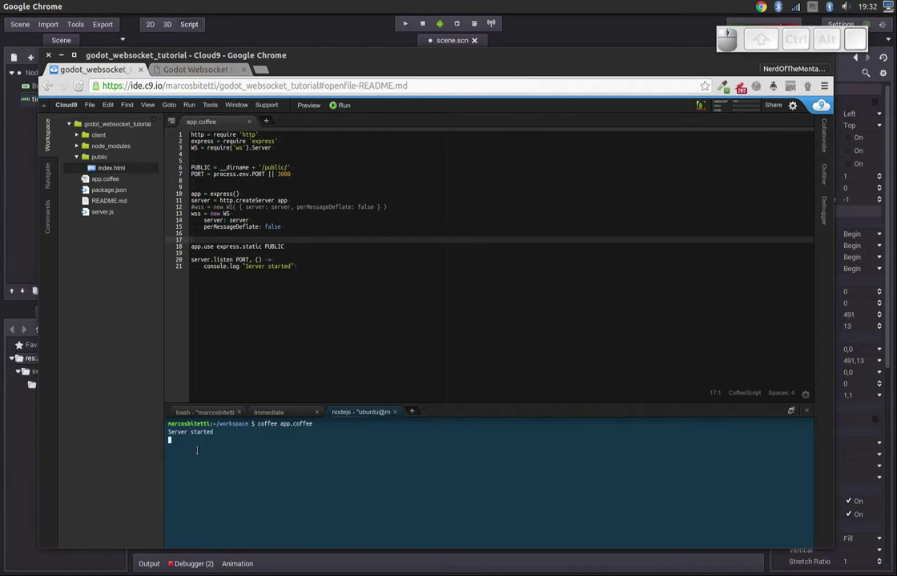
{"action": "key", "text": "ctrl+c"}
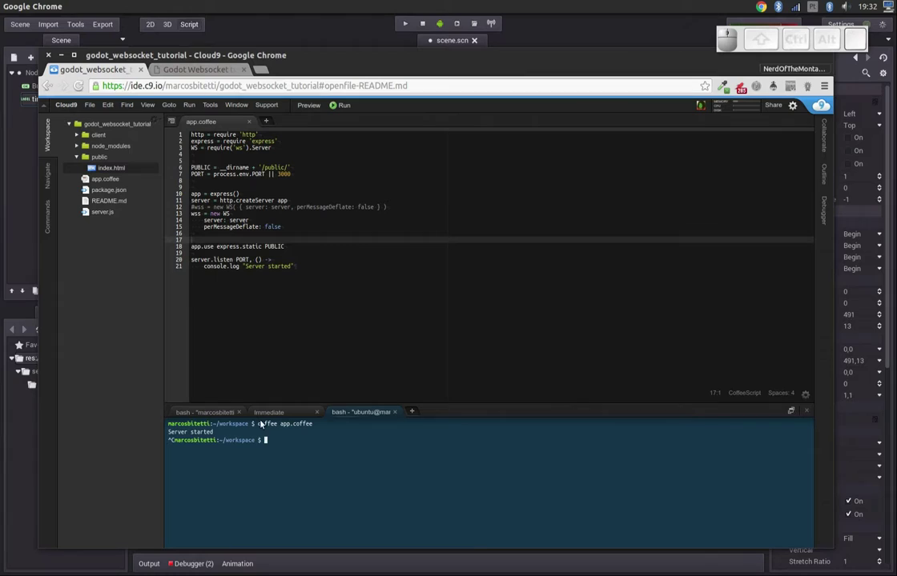
Step: Reload the tutorial page to see Cloud9's 'No application seems to be running here!' message, then return to the workspace
{"action": "left_click", "coordinate": [208, 70]}
{"action": "left_click", "coordinate": [83, 92]}
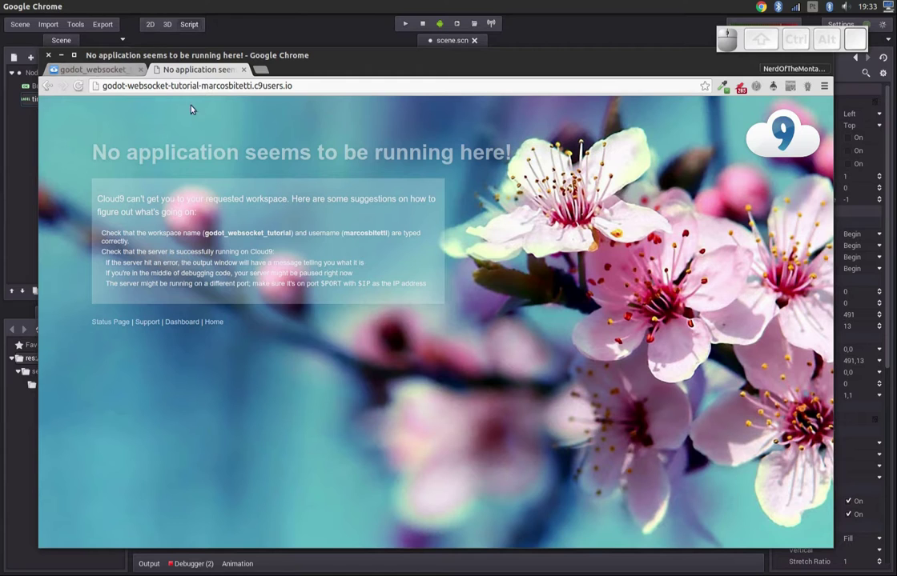
{"action": "left_click", "coordinate": [37, 56]}
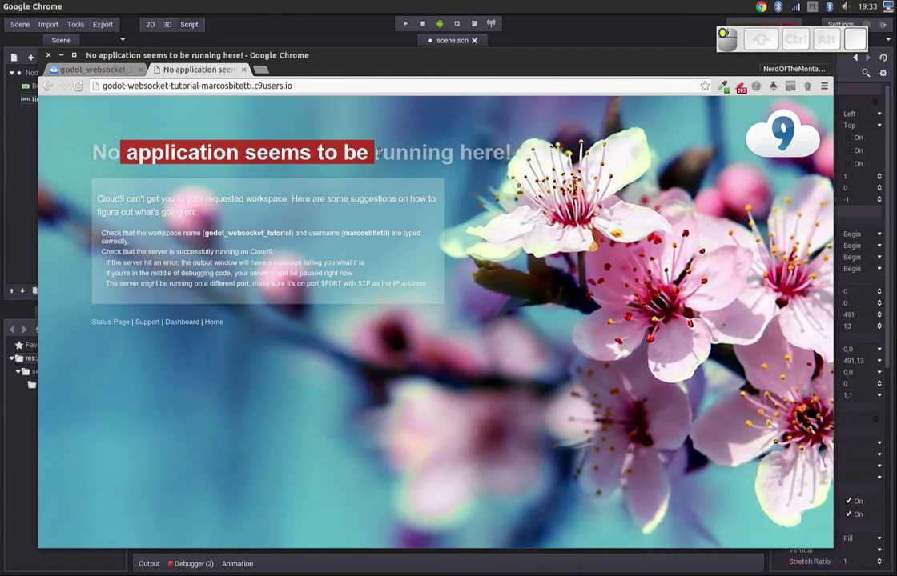
{"action": "left_click", "coordinate": [121, 72]}
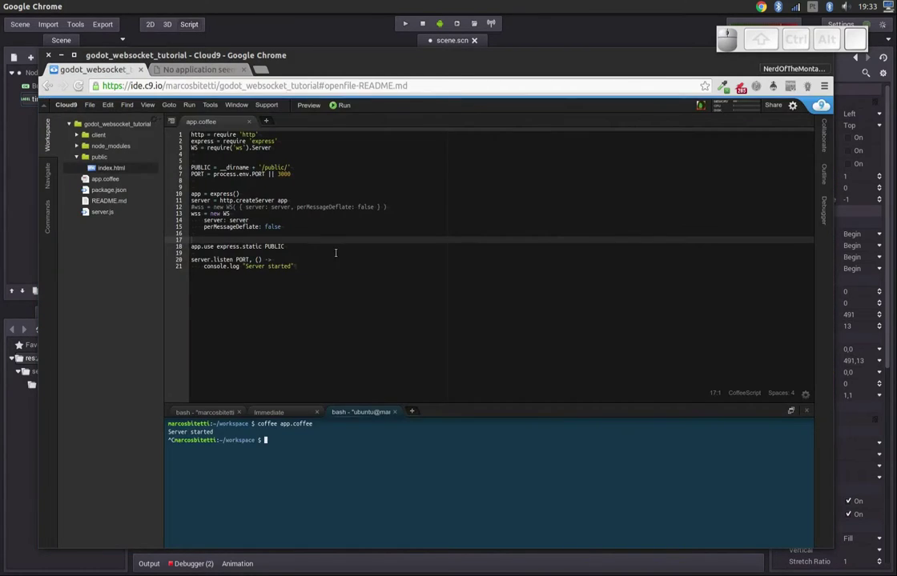
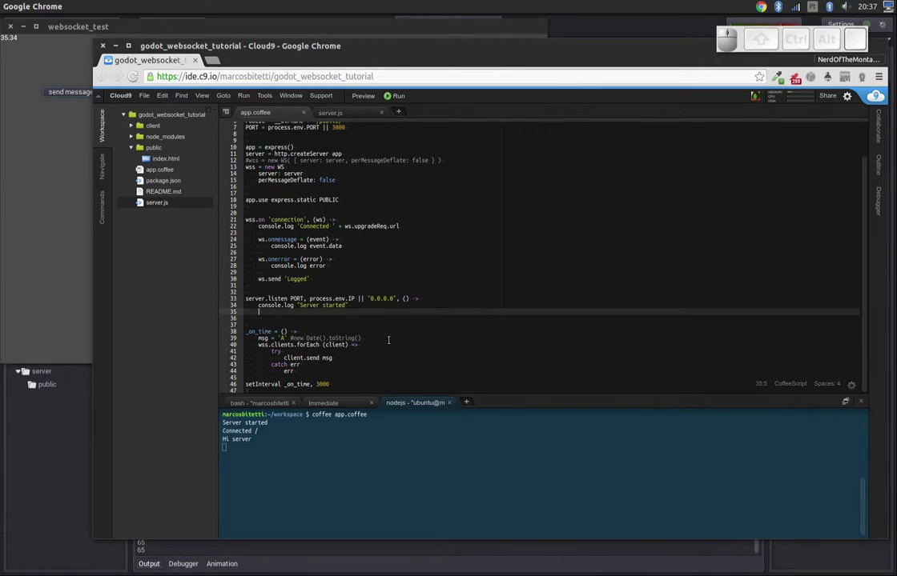
Step: Delete the 'A' placeholder and comment marker so the timer's msg is new Date().toString()
{"action": "key", "text": "Page_Up"}
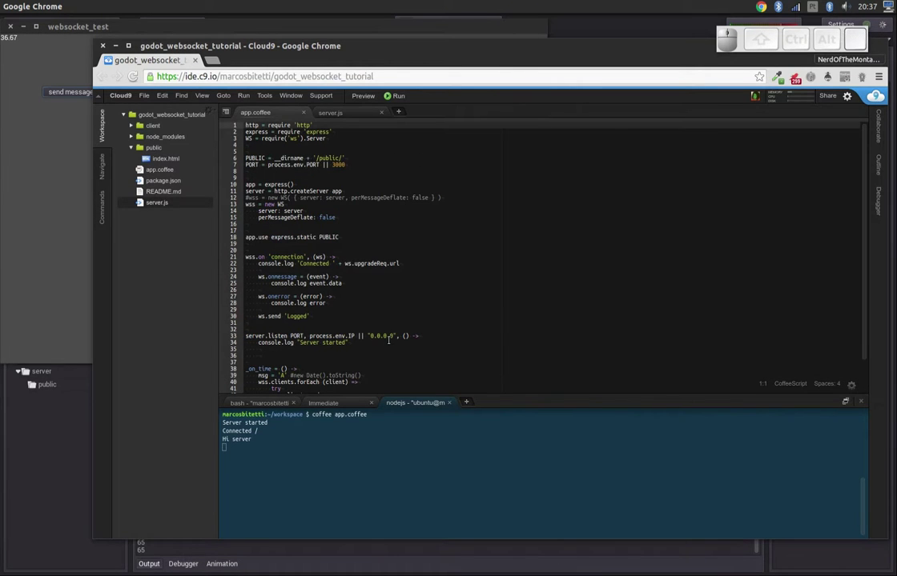
{"action": "key", "text": "Down"}
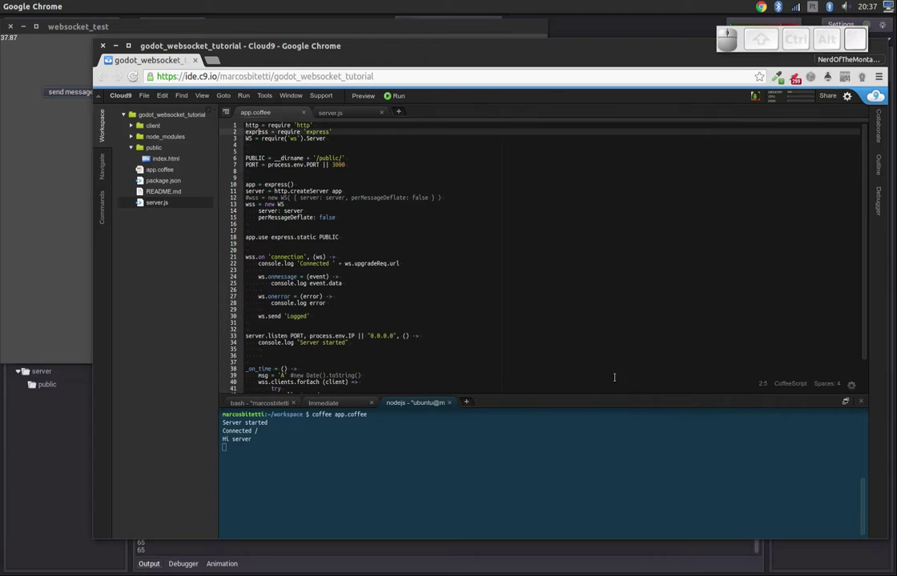
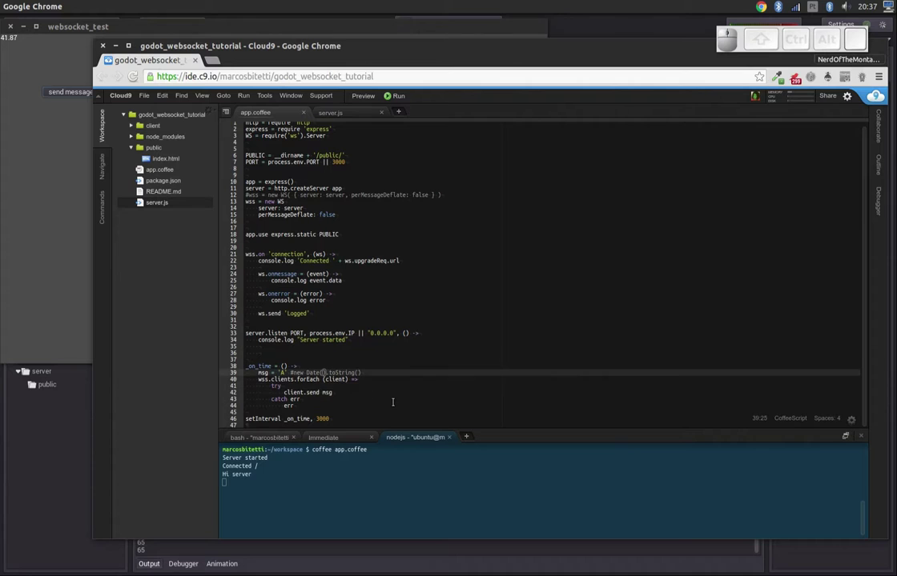
{"action": "key", "text": "Left"}
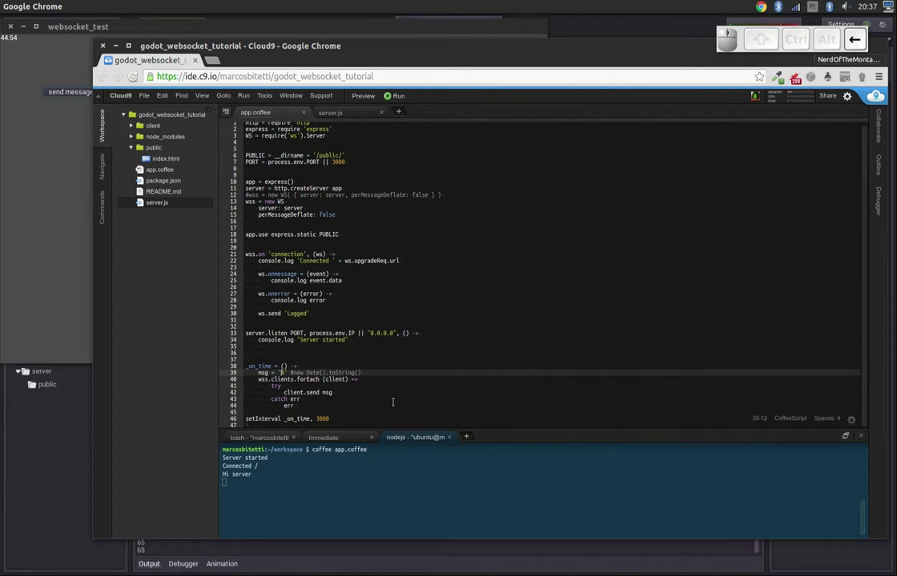
{"action": "key", "text": "Delete"}
{"action": "key", "text": "Delete"}
{"action": "key", "text": "Down"}
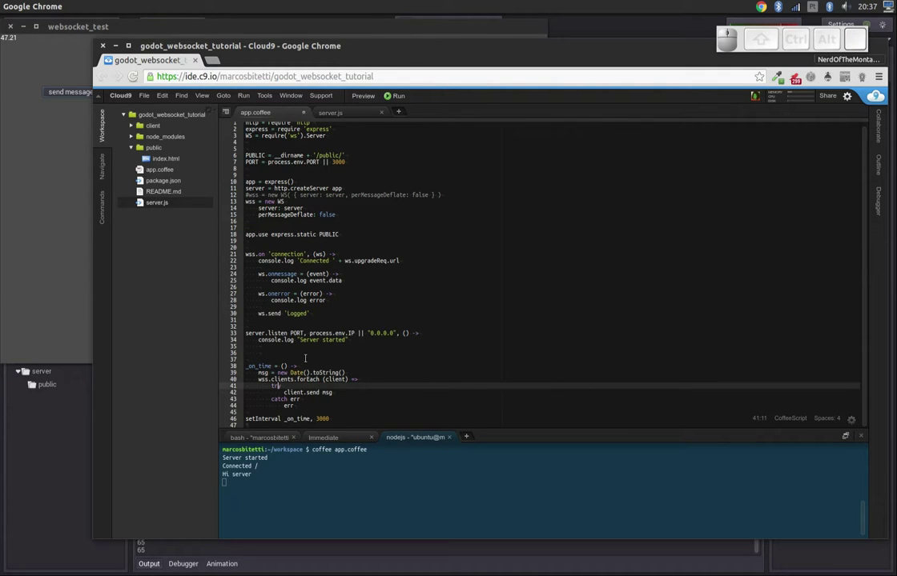
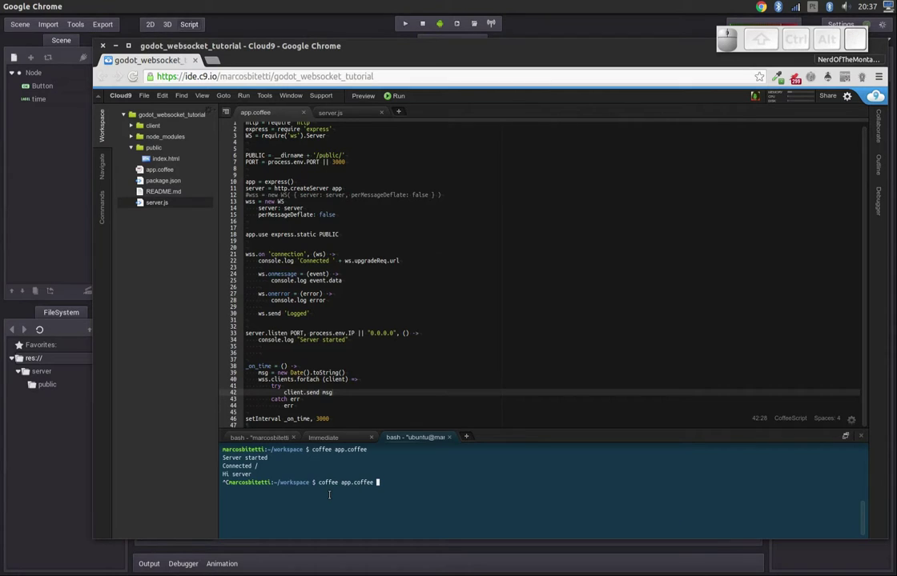
Step: Restart the coffee app.coffee server and send the Godot client's 'Hi server' greeting to it
{"action": "key", "text": "Return"}
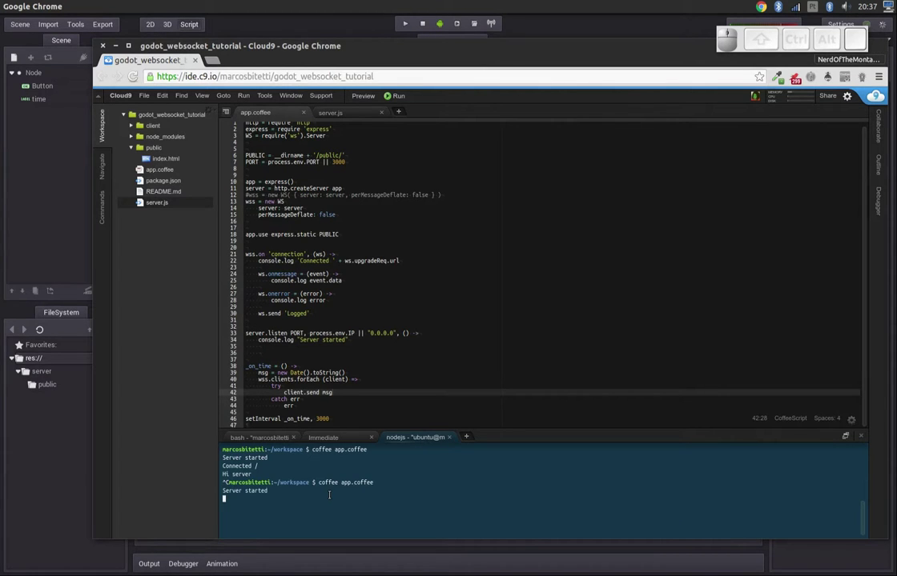
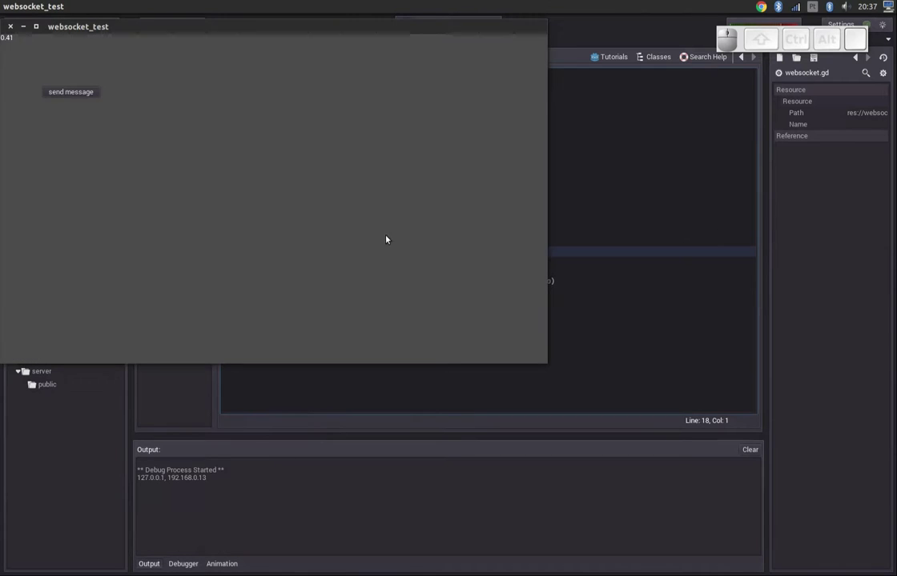
{"action": "key", "text": "alt+Tab"}
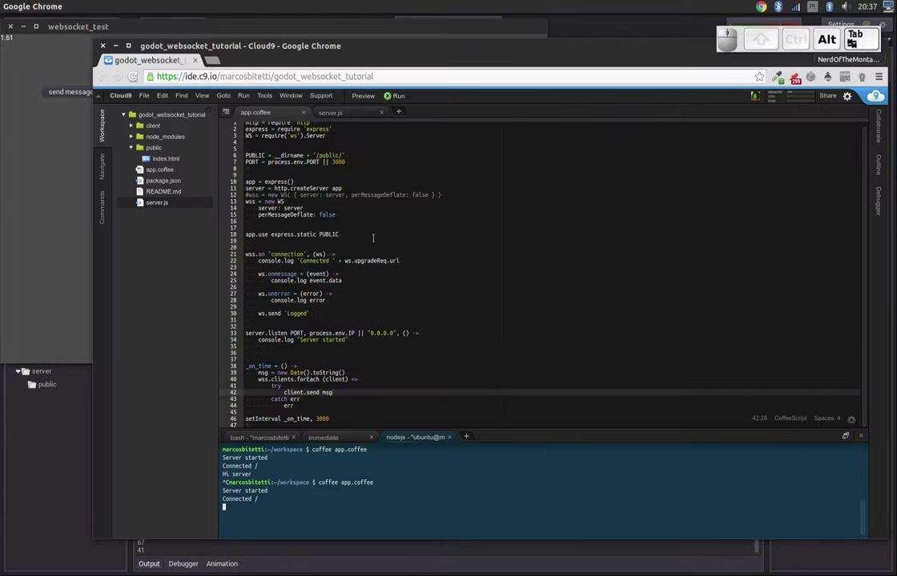
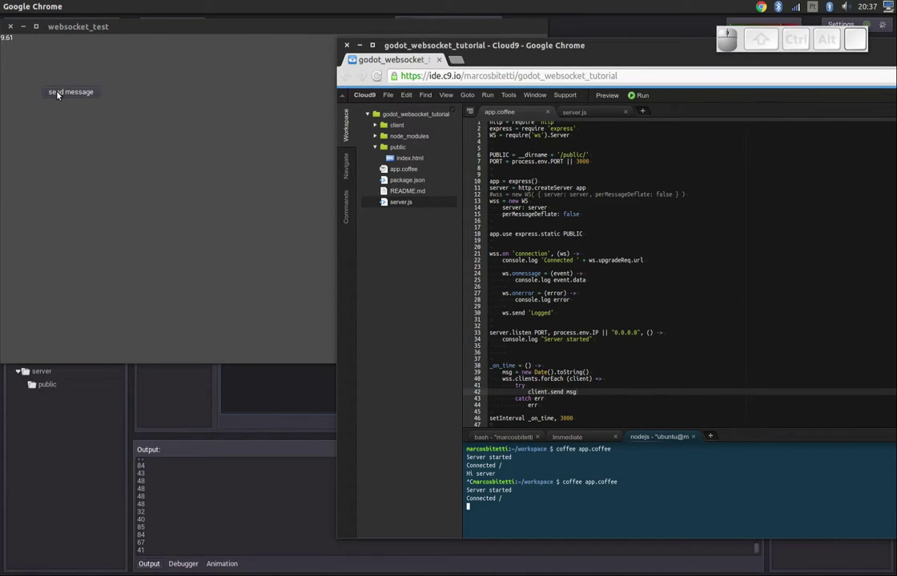
{"action": "left_click", "coordinate": [87, 119]}
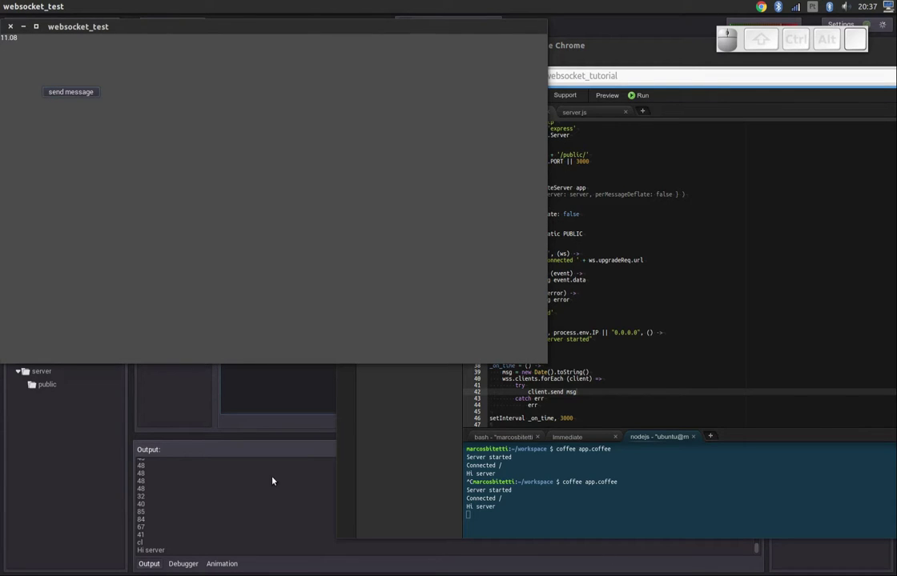
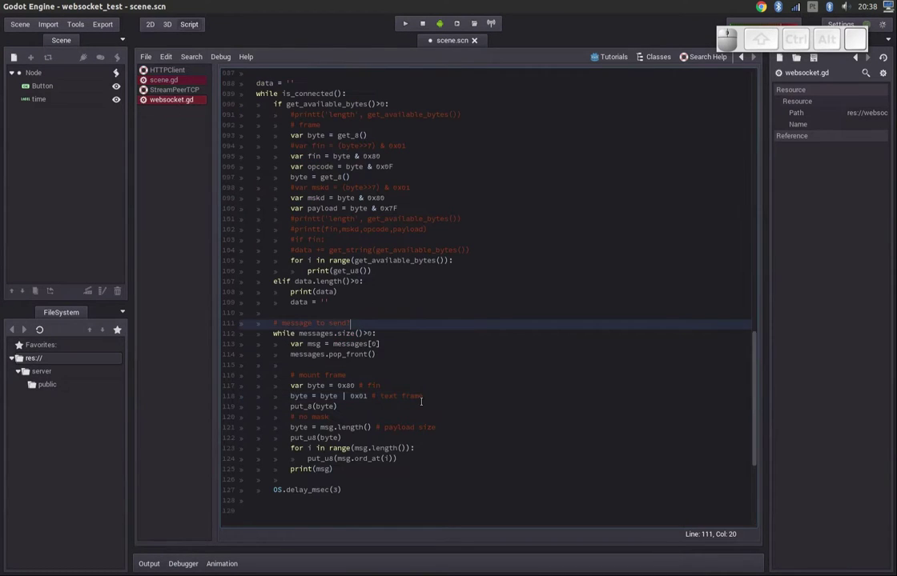
Step: Declare var st = RawArray() in websocket.gd above the receive loop
{"action": "key", "text": "Up"}
{"action": "key", "text": "Down"}
{"action": "key", "text": "Up"}
{"action": "key", "text": "End"}
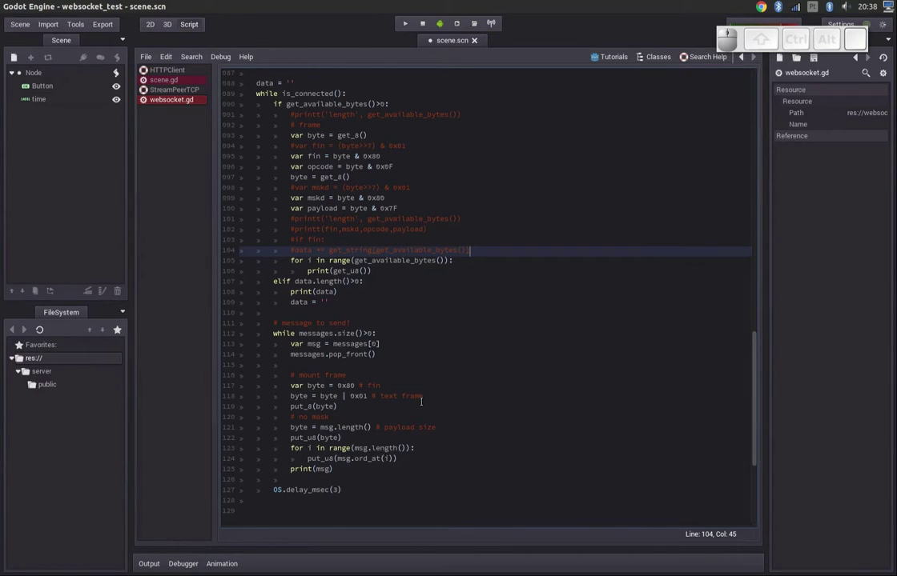
{"action": "key", "text": "Return"}
{"action": "key", "text": "space"}
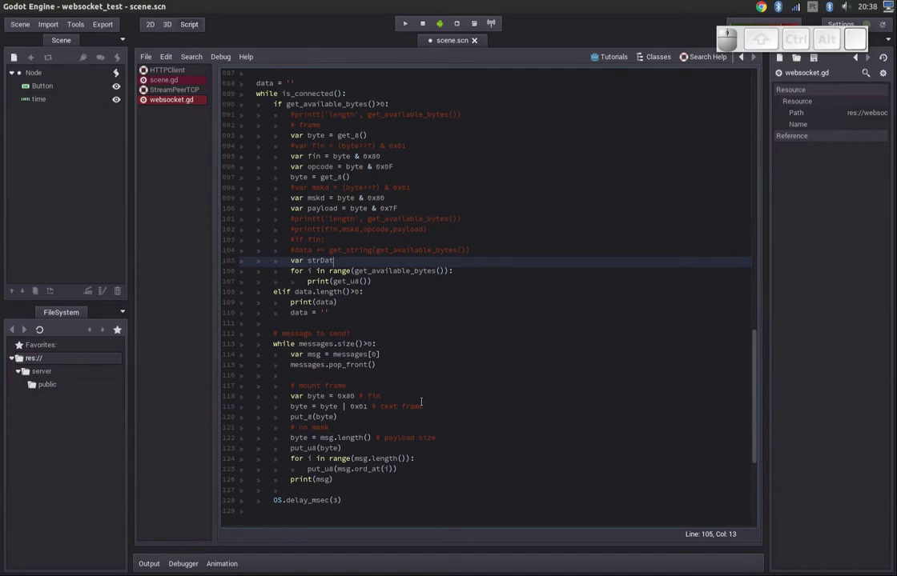
{"action": "key", "text": "BackSpace"}
{"action": "key", "text": "space"}
{"action": "key", "text": "="}
{"action": "key", "text": "space"}
{"action": "key", "text": "shift+r"}
{"action": "key", "text": "shift+a"}
{"action": "key", "text": "Down"}
{"action": "key", "text": "Return"}
{"action": "key", "text": "."}
{"action": "key", "text": "n"}
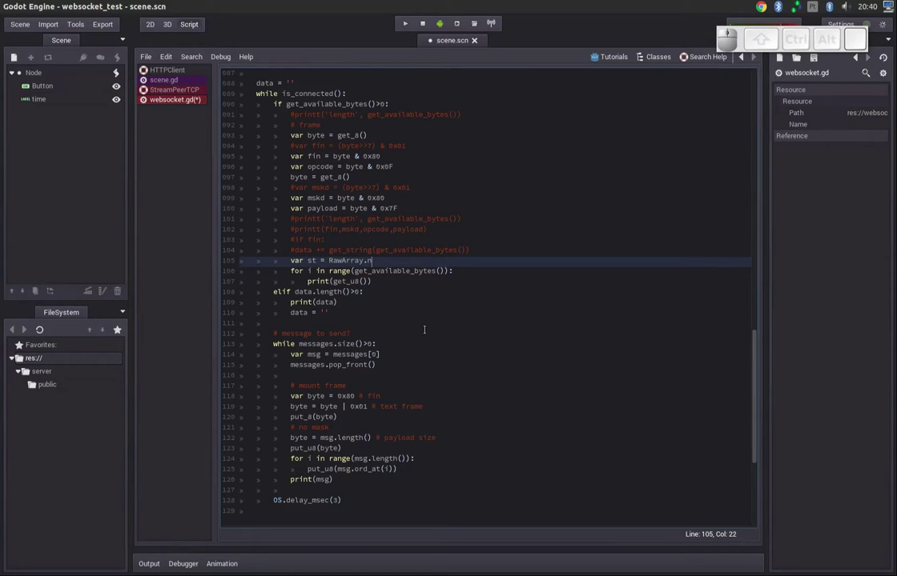
{"action": "key", "text": "BackSpace"}
{"action": "key", "text": "shift+9"}
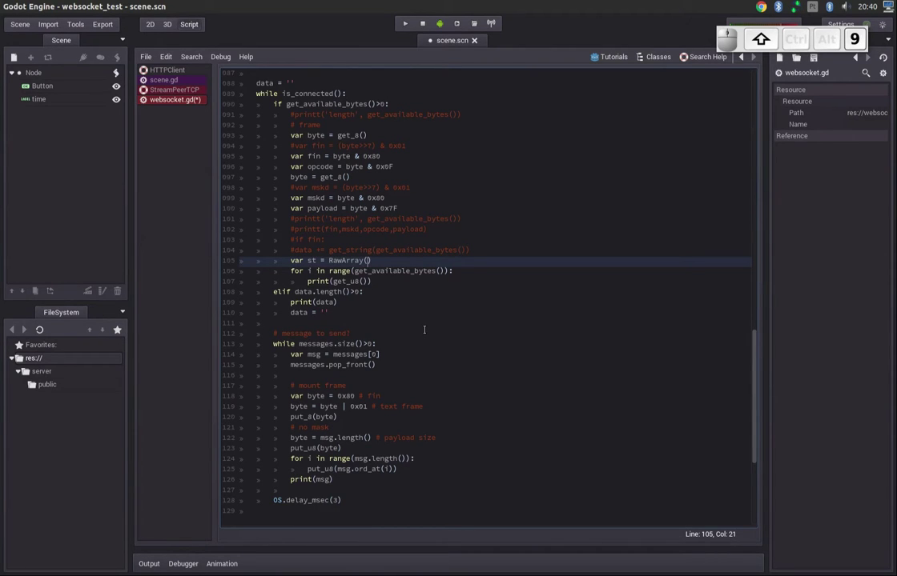
{"action": "key", "text": "Left"}
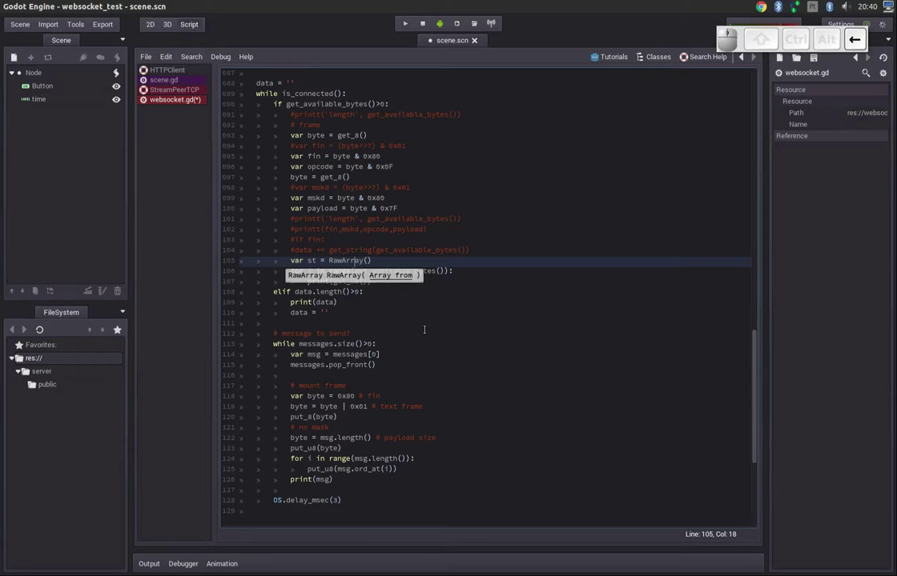
Step: Replace the loop's old print with st.push_back(get_u8()) to collect each received byte
{"action": "key", "text": "Down"}
{"action": "key", "text": "Left"}
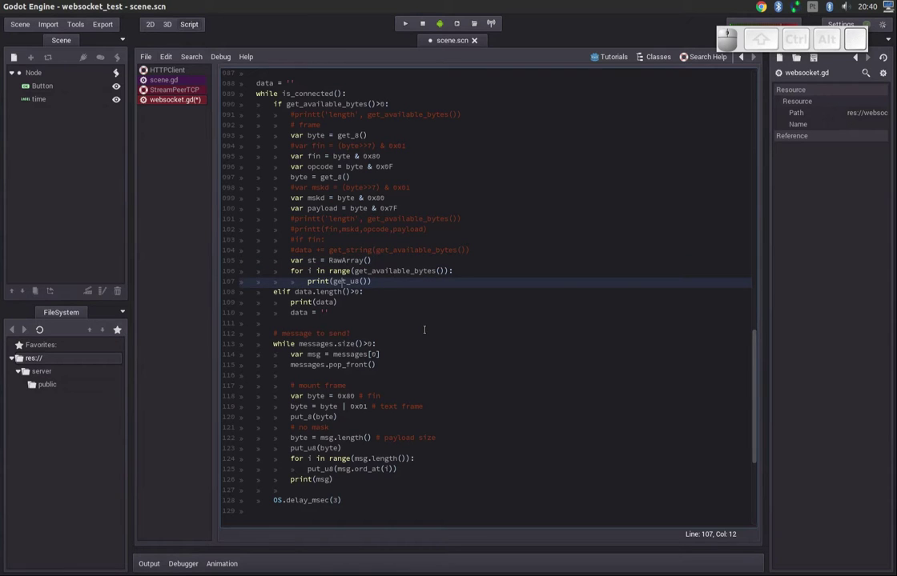
{"action": "key", "text": "Left"}
{"action": "key", "text": "Up"}
{"action": "key", "text": "End"}
{"action": "key", "text": "Return"}
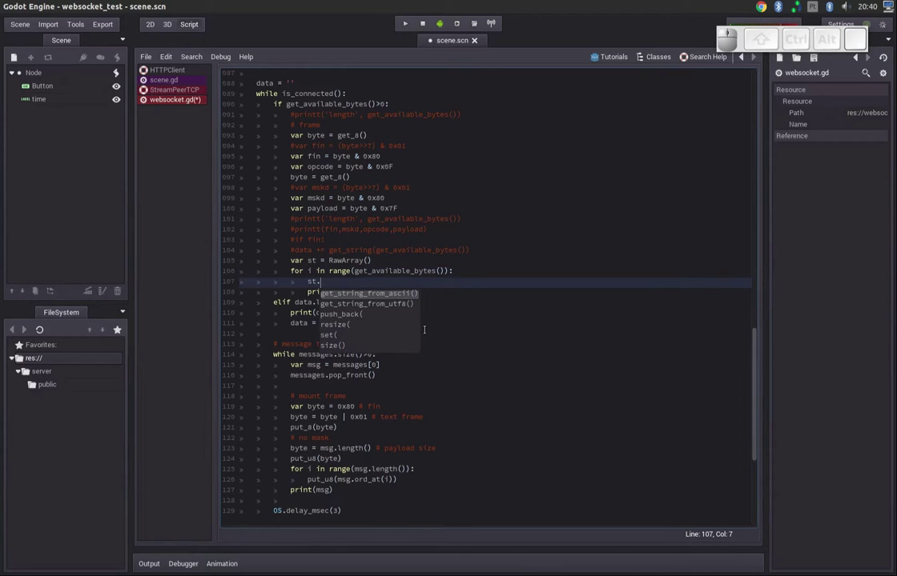
{"action": "key", "text": "Down"}
{"action": "key", "text": "Up"}
{"action": "key", "text": "Return"}
{"action": "key", "text": "shift+Delete"}
{"action": "key", "text": "Delete"}
{"action": "key", "text": "End"}
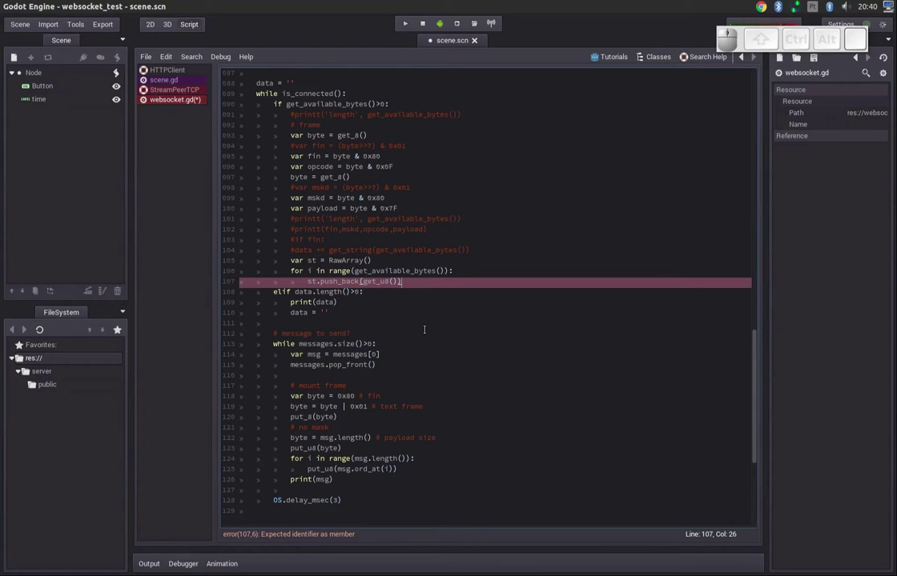
Step: Add print(st.get_string_from_ascii()) after the loop and run the project with F5
{"action": "key", "text": "Return"}
{"action": "key", "text": "BackSpace"}
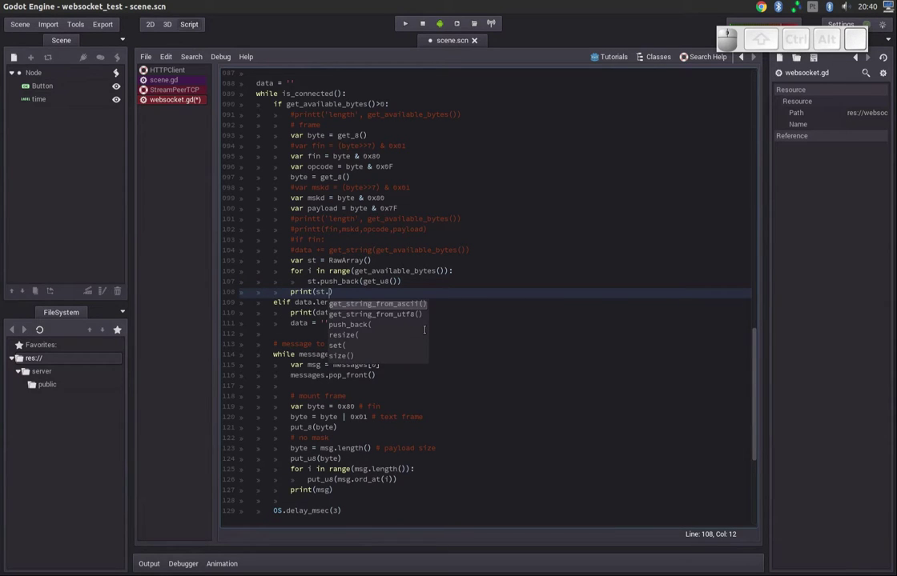
{"action": "key", "text": "Return"}
{"action": "key", "text": "Up"}
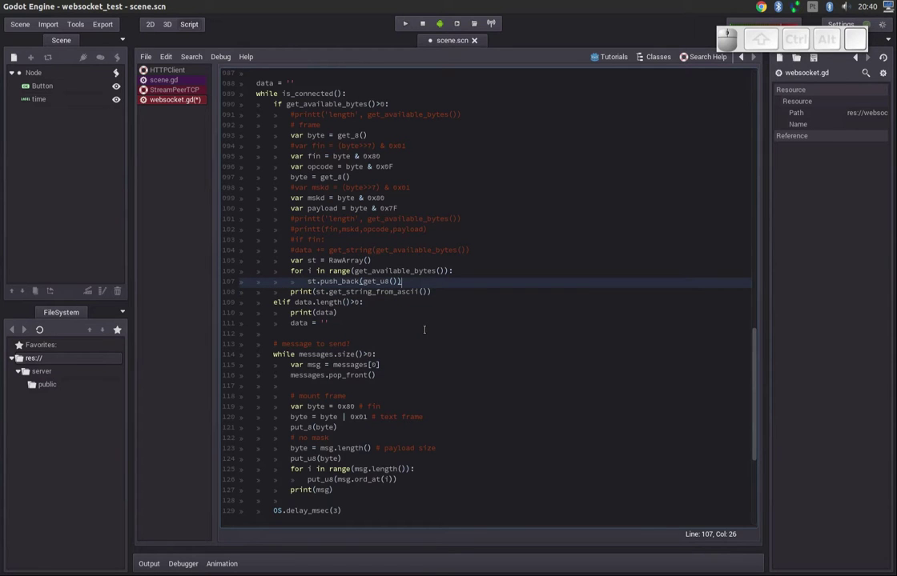
{"action": "key", "text": "F5"}
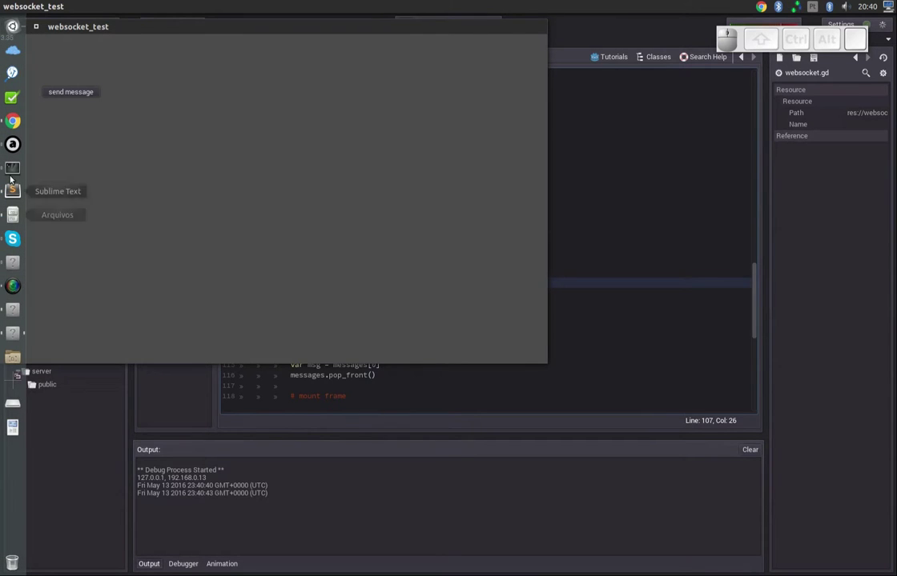
Step: Bring the Cloud9 browser window forward after the client prints the server's broadcast date strings
{"action": "left_click", "coordinate": [18, 124]}
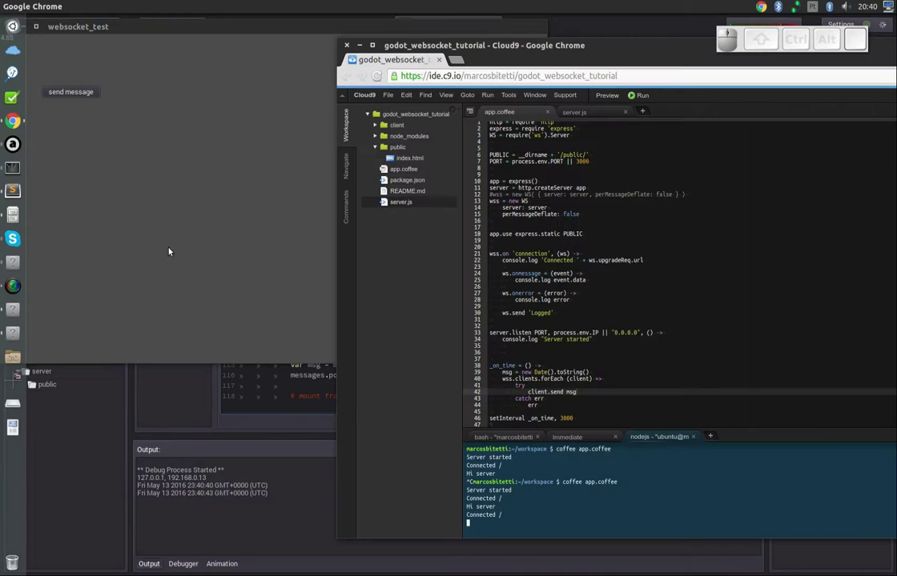
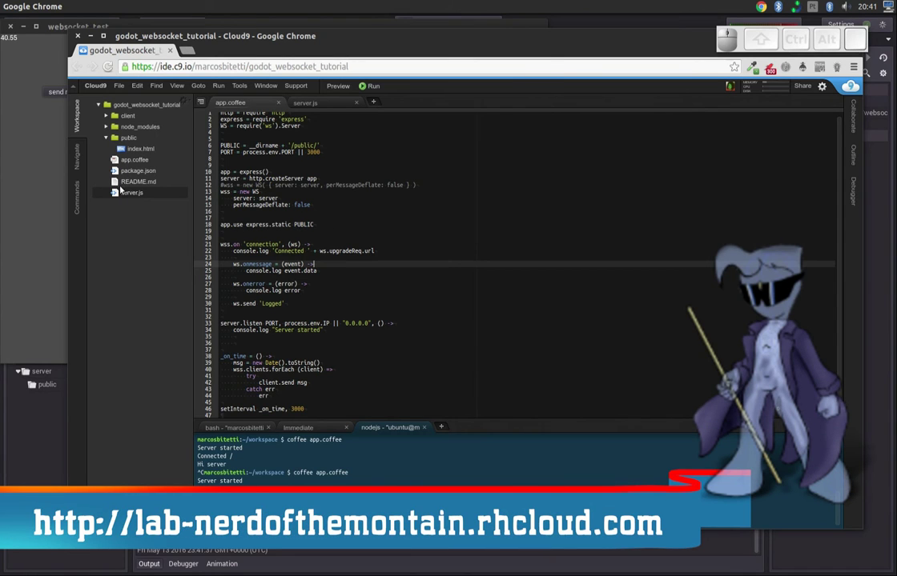
{"action": "left_click", "coordinate": [8, 25]}
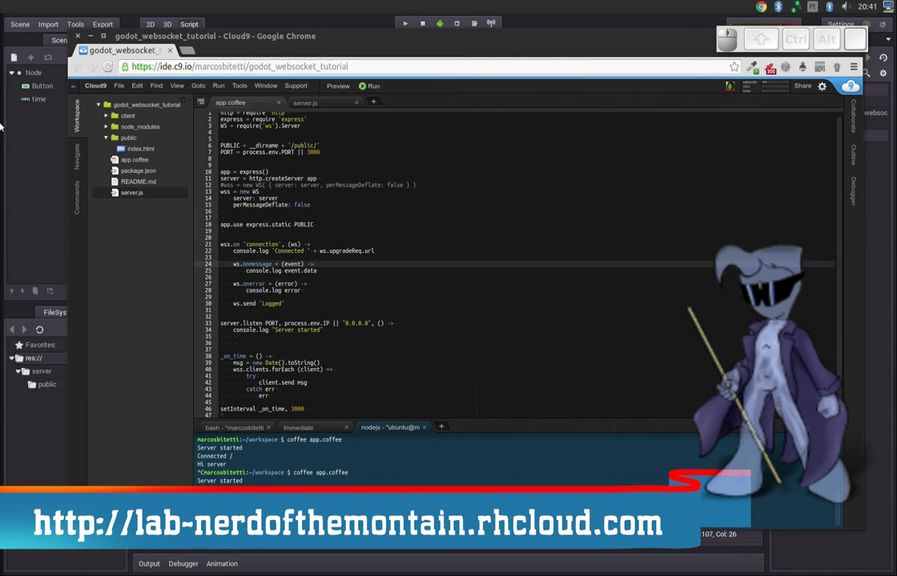